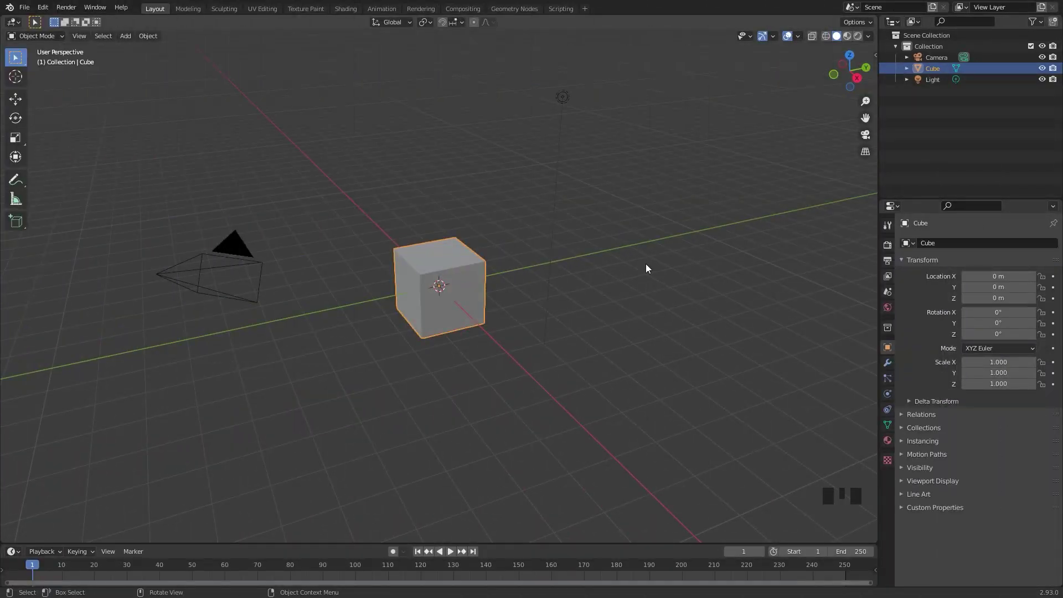
Step: Delete the default cube and add a plane scaled up large
{"action": "key", "text": "x"}
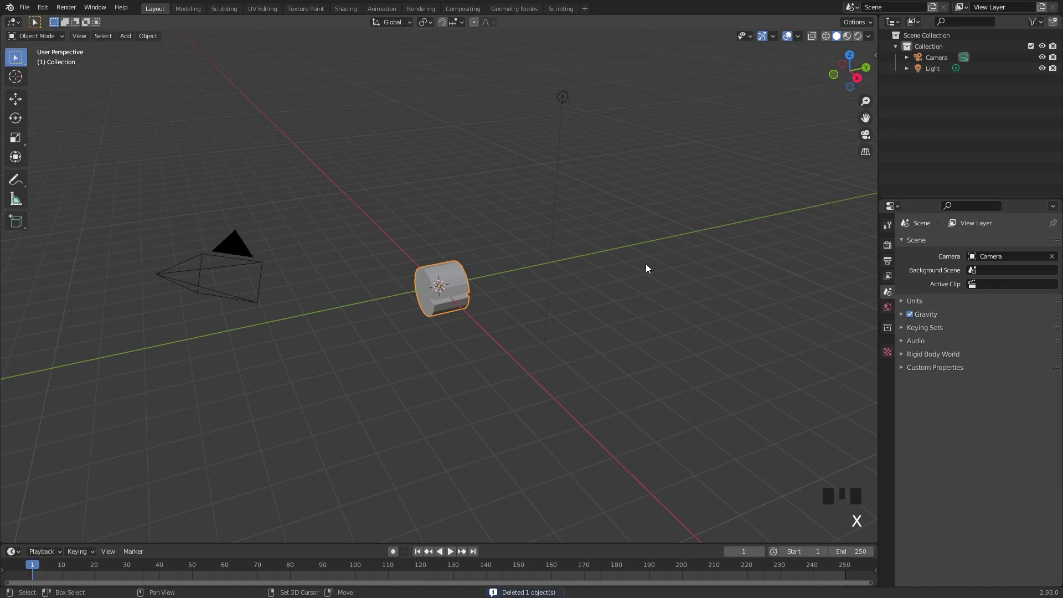
{"action": "key", "text": "shift+a"}
{"action": "key", "text": "s"}
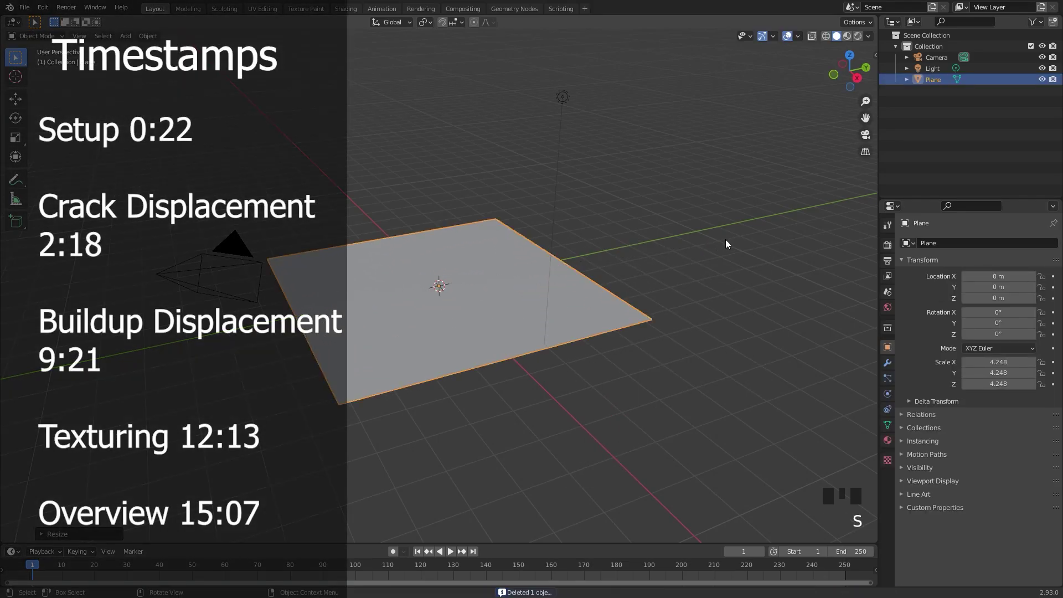
Step: Apply the plane's scale and enter Edit Mode on its mesh
{"action": "key", "text": "ctrl+a"}
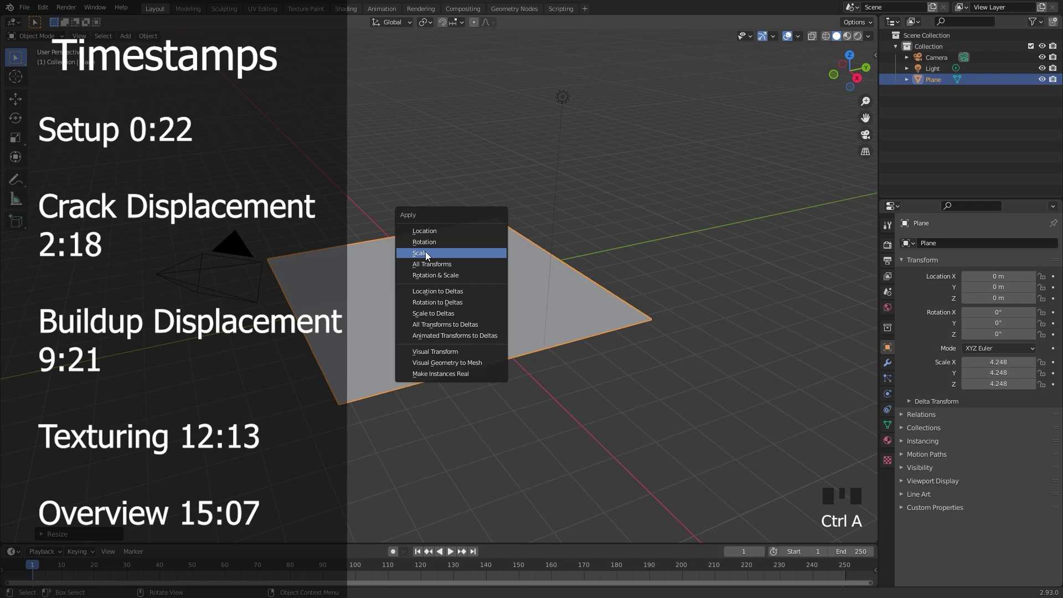
{"action": "left_click_drag", "start_coordinate": [378, 267], "coordinate": [493, 283]}
{"action": "key", "text": "Tab"}
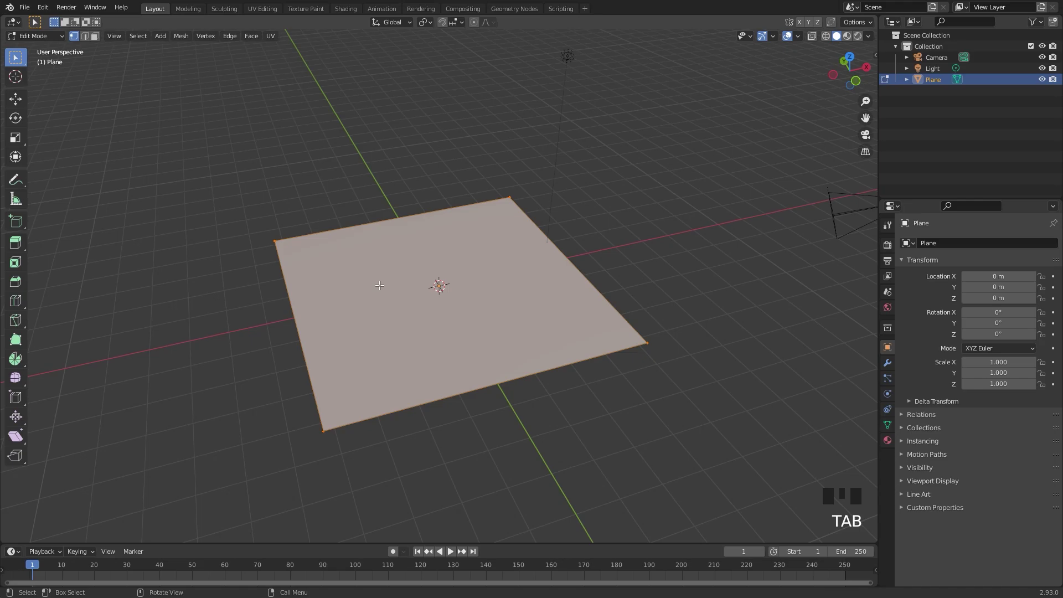
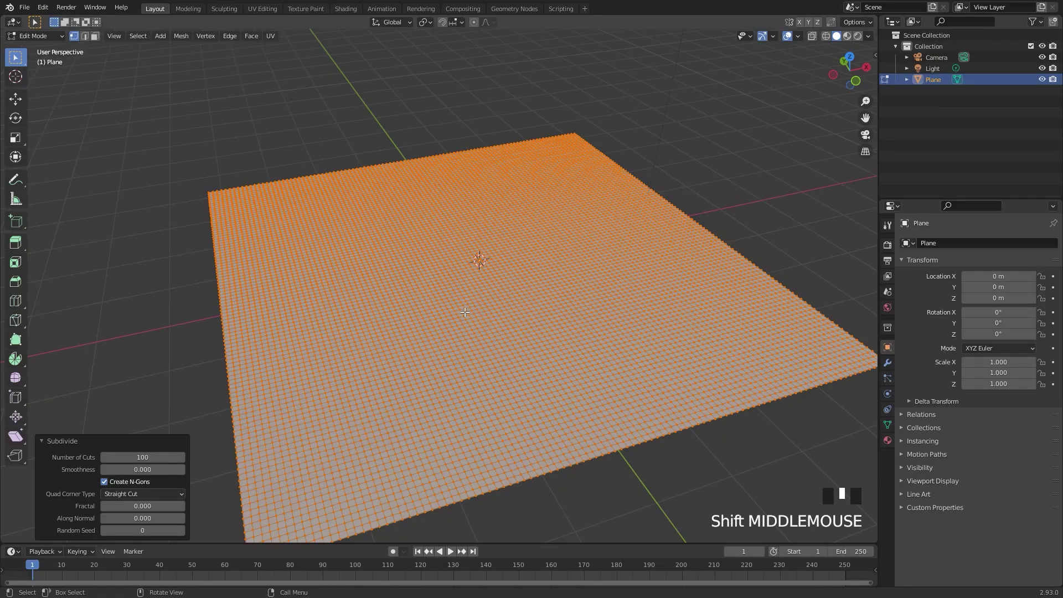
Step: Subdivide the plane's mesh with a high number of cuts
{"action": "left_click", "coordinate": [892, 372]}
{"action": "left_click", "coordinate": [944, 248]}
{"action": "left_click_drag", "start_coordinate": [932, 313], "coordinate": [480, 266]}
Step: Add a Displace modifier to the plane with a new texture
{"action": "scroll", "scroll_direction": "down", "scroll_amount": 3}
{"action": "left_click_drag", "start_coordinate": [475, 269], "coordinate": [1002, 280]}
{"action": "left_click_drag", "start_coordinate": [1001, 280], "coordinate": [889, 466]}
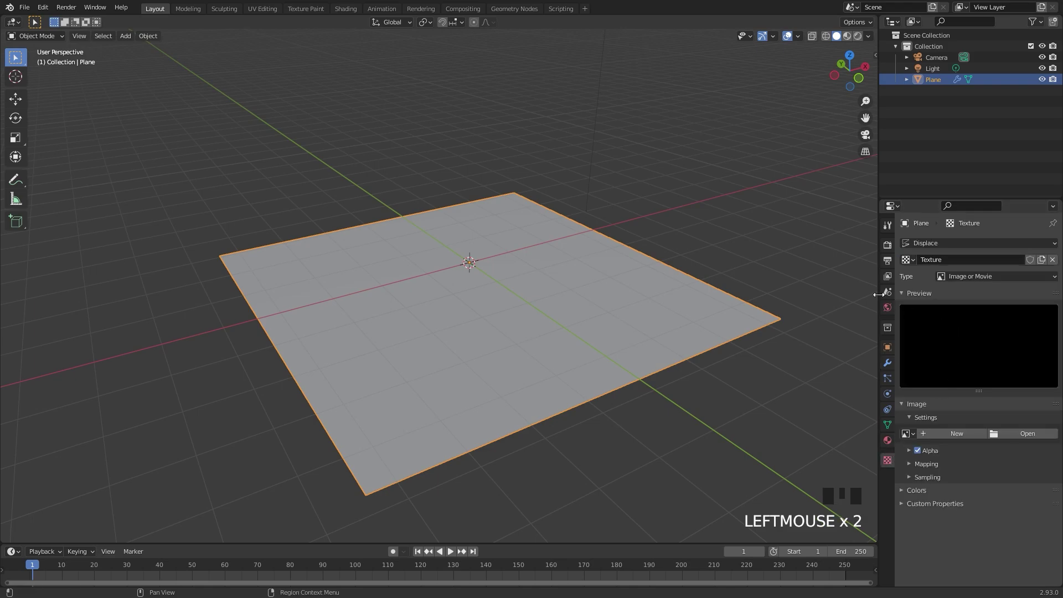
Step: Make the displacement texture Clouds at size 0.71 and lower Displace strength to 0.1
{"action": "left_click_drag", "start_coordinate": [997, 276], "coordinate": [725, 320]}
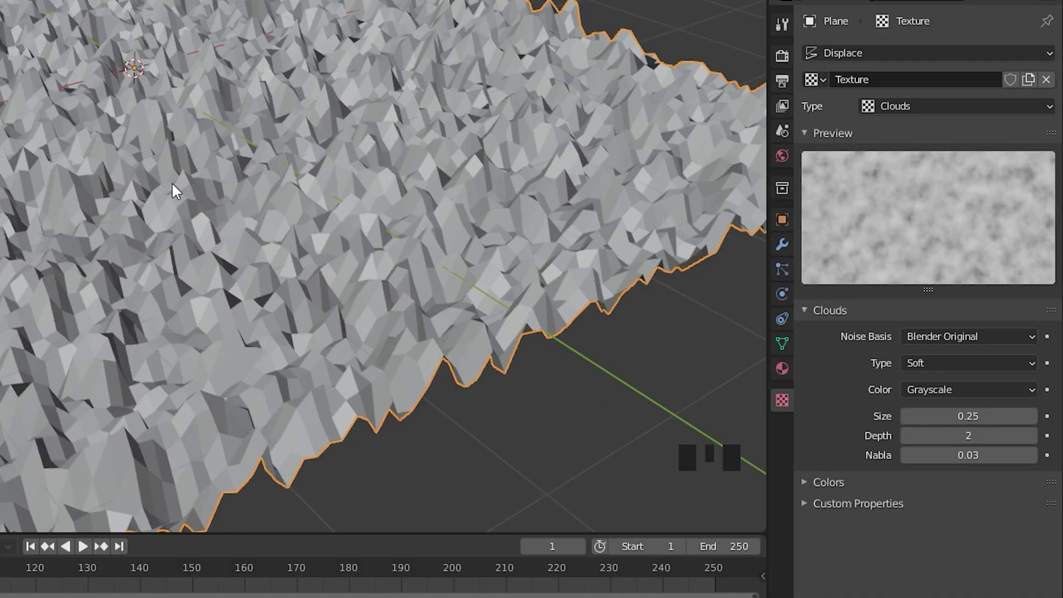
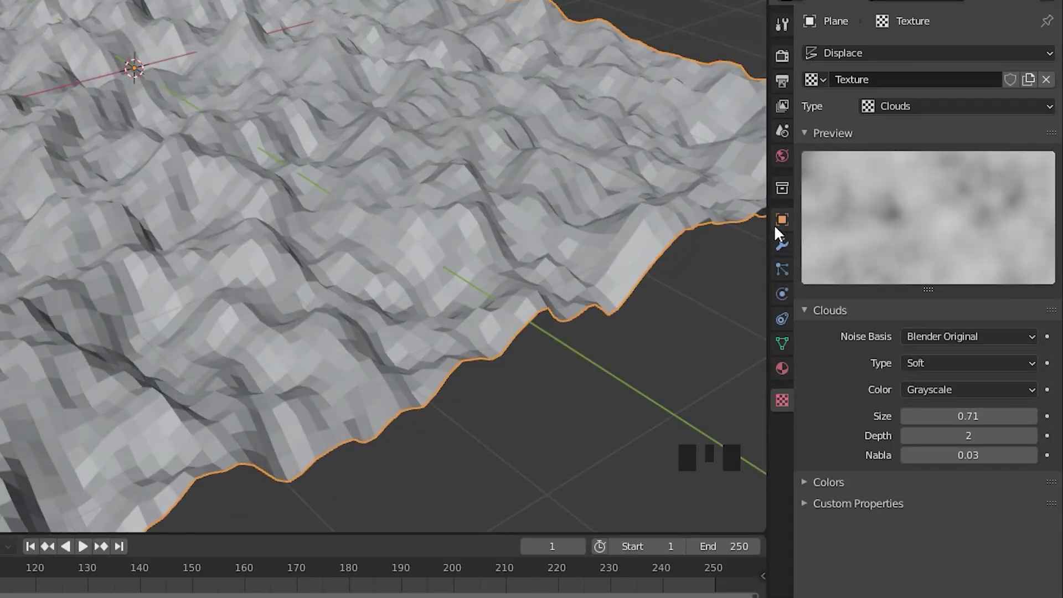
{"action": "left_click", "coordinate": [890, 364]}
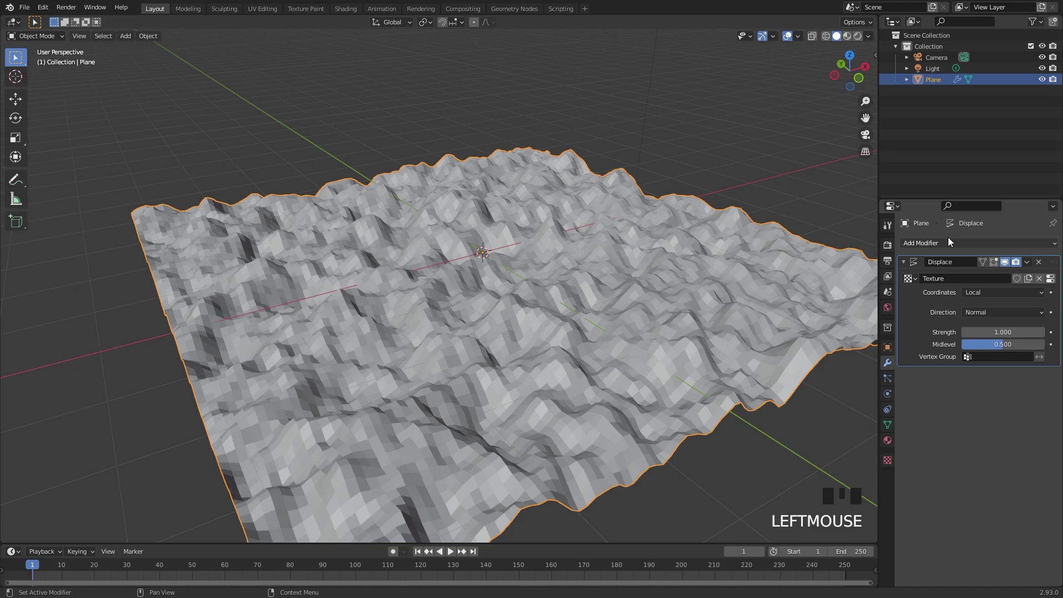
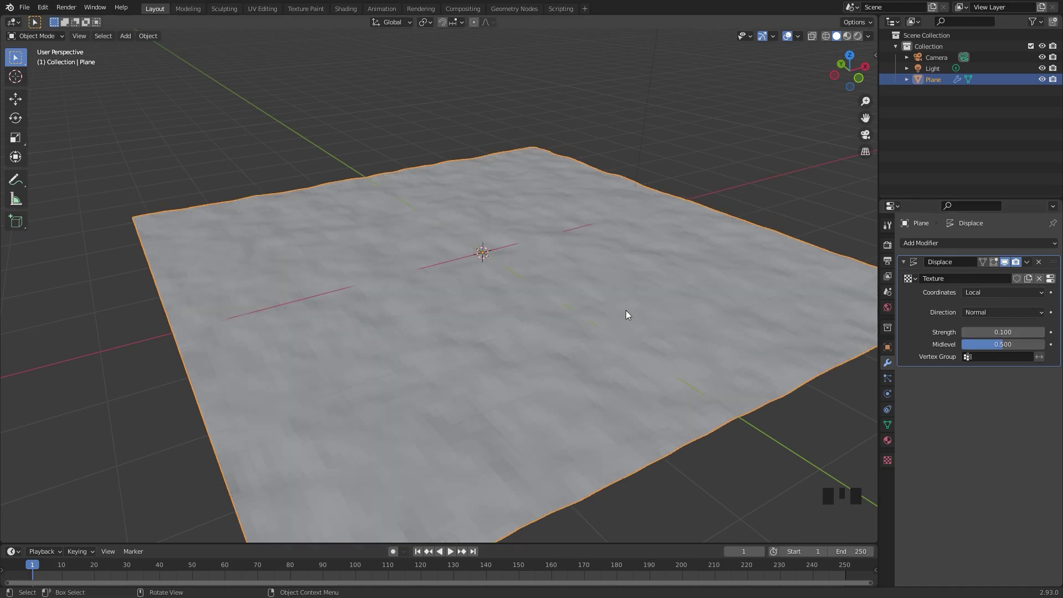
Step: Set the world color to an Environment Texture and browse for an HDR image
{"action": "left_click", "coordinate": [890, 308]}
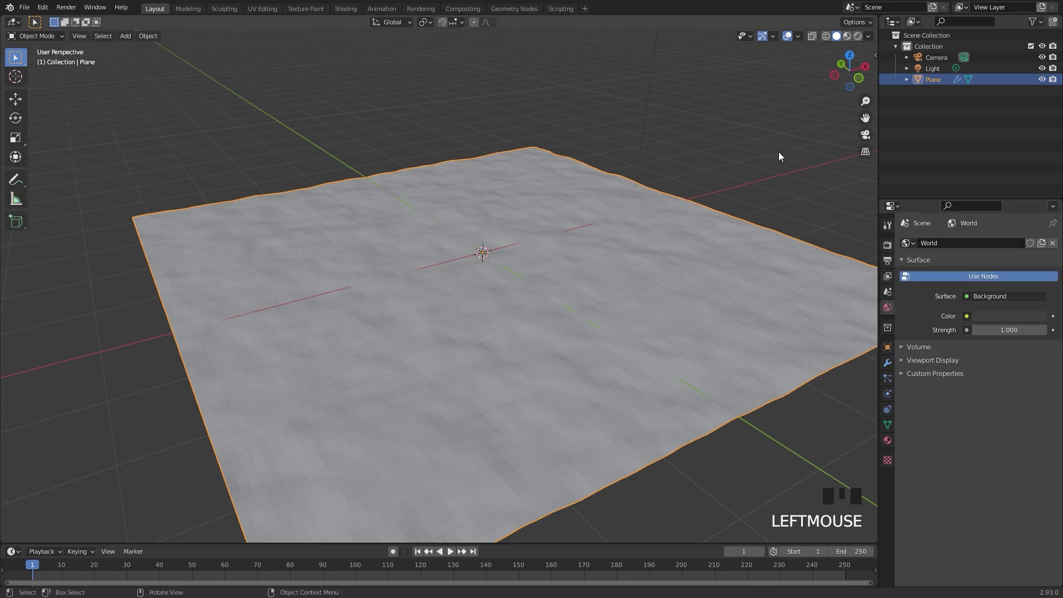
{"action": "scroll", "scroll_direction": "down", "scroll_amount": 3}
{"action": "scroll", "scroll_direction": "up", "scroll_amount": 3}
{"action": "left_click_drag", "start_coordinate": [969, 319], "coordinate": [549, 317]}
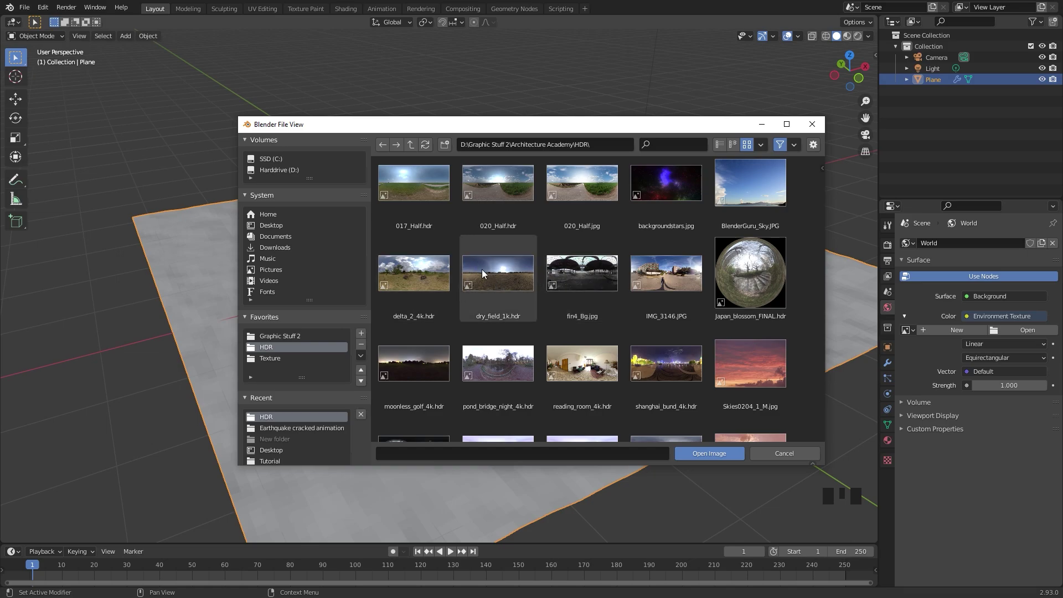
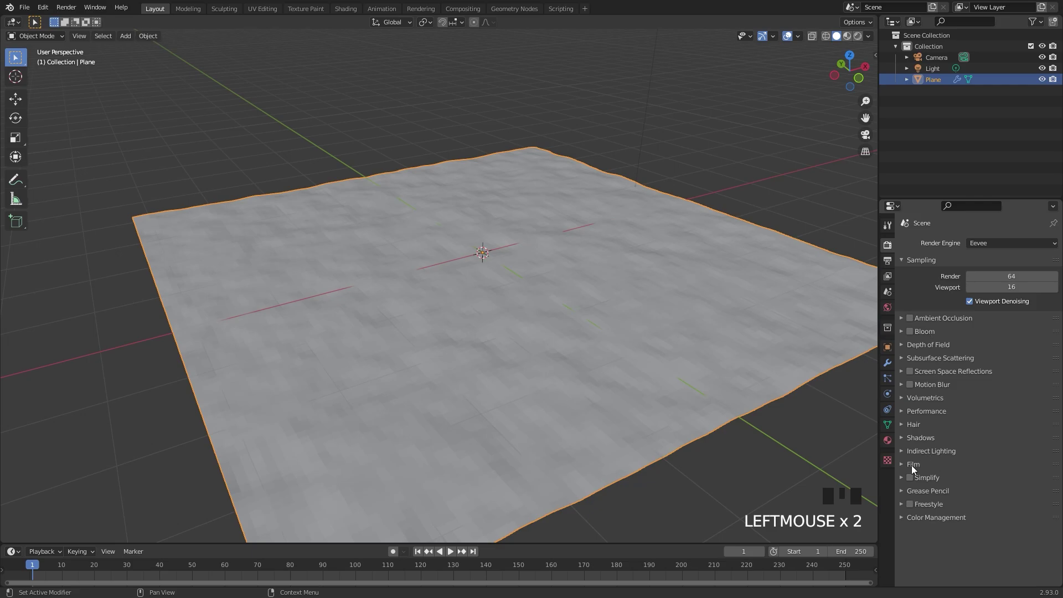
Step: Set the render engine to Cycles with the Experimental feature set
{"action": "left_click_drag", "start_coordinate": [915, 468], "coordinate": [967, 499]}
{"action": "scroll", "scroll_direction": "down", "scroll_amount": 3}
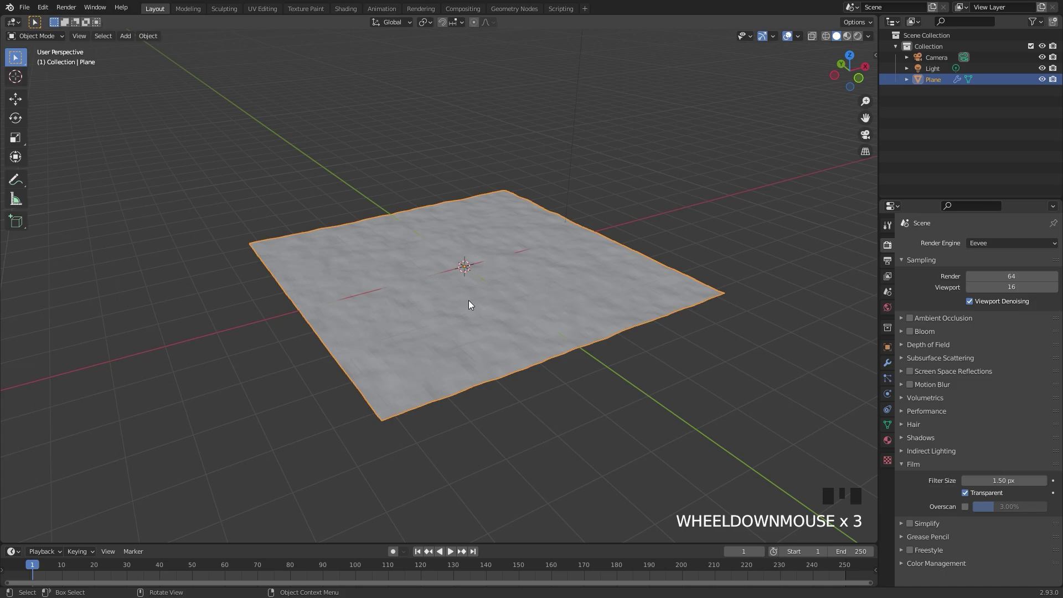
{"action": "scroll", "scroll_direction": "up", "scroll_amount": 3}
{"action": "left_click_drag", "start_coordinate": [1002, 259], "coordinate": [993, 275]}
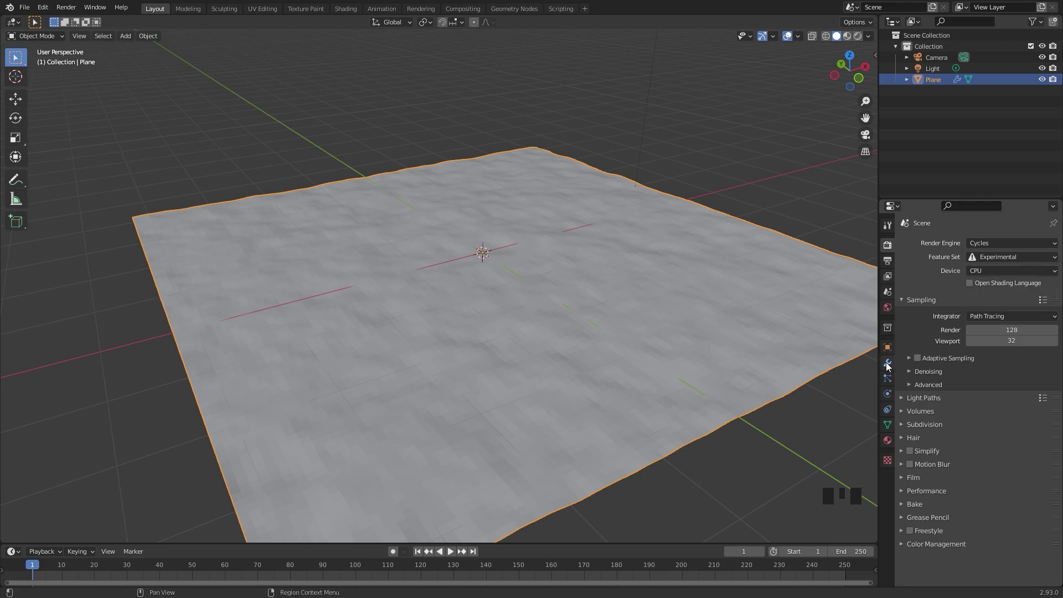
{"action": "left_click_drag", "start_coordinate": [989, 274], "coordinate": [890, 367]}
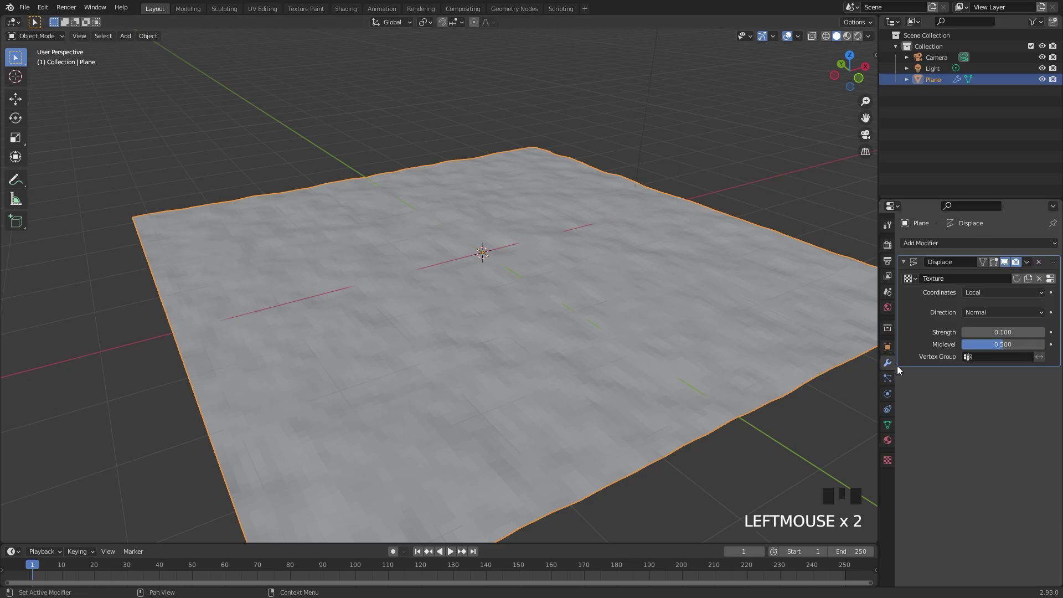
Step: Add a Simple Subdivision Surface modifier with Adaptive Subdivision enabled
{"action": "left_click", "coordinate": [944, 246]}
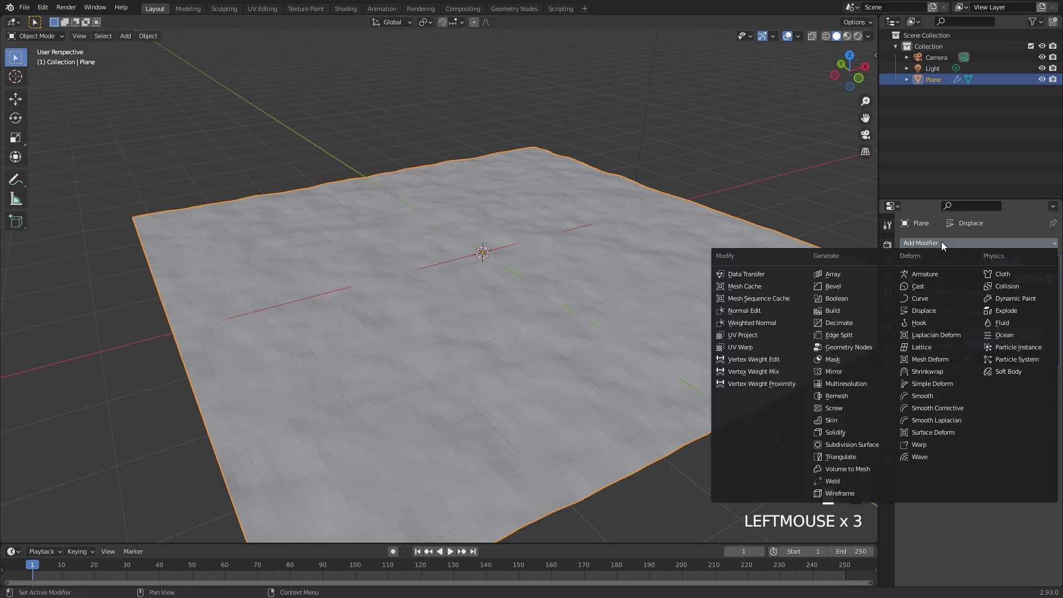
{"action": "left_click_drag", "start_coordinate": [854, 450], "coordinate": [888, 403]}
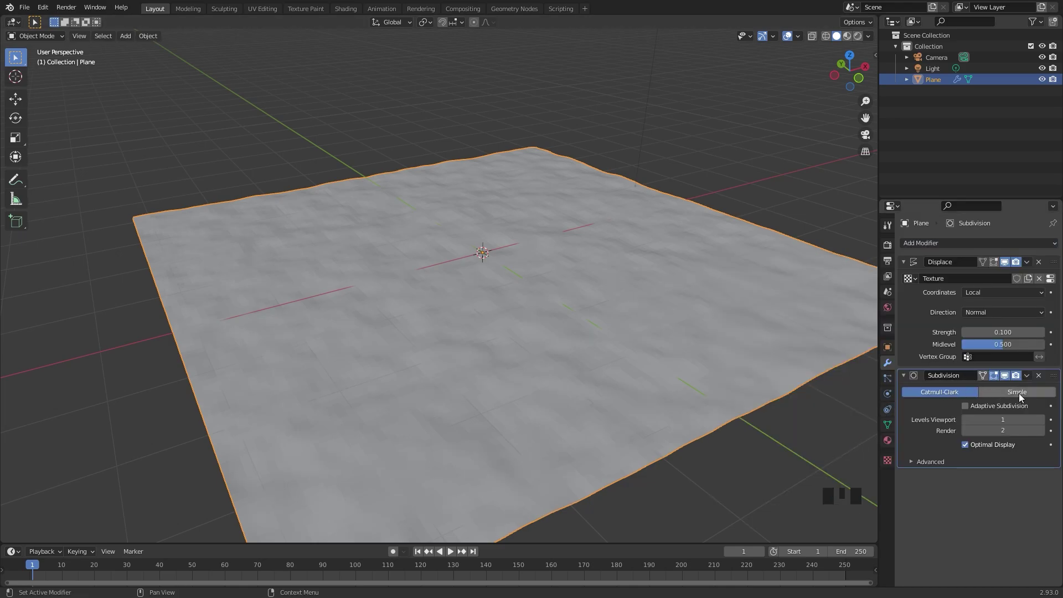
{"action": "left_click", "coordinate": [1020, 398]}
{"action": "left_click", "coordinate": [965, 410]}
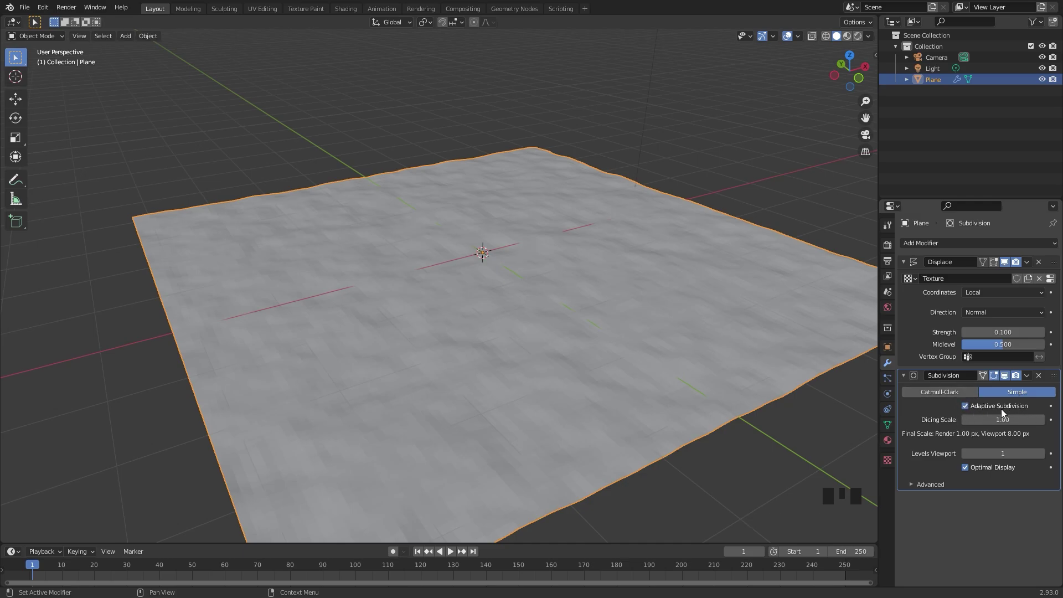
Step: Set the dicing scale to 2.00 and view the plane from the top
{"action": "left_click", "coordinate": [887, 249]}
{"action": "left_click_drag", "start_coordinate": [1004, 263], "coordinate": [990, 431]}
{"action": "left_click_drag", "start_coordinate": [991, 432], "coordinate": [474, 288]}
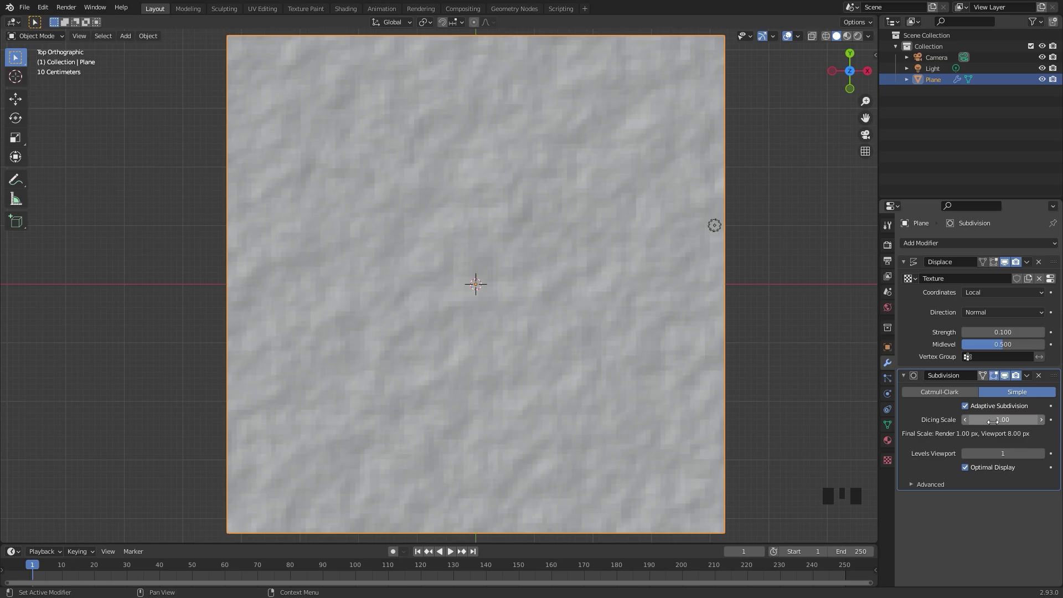
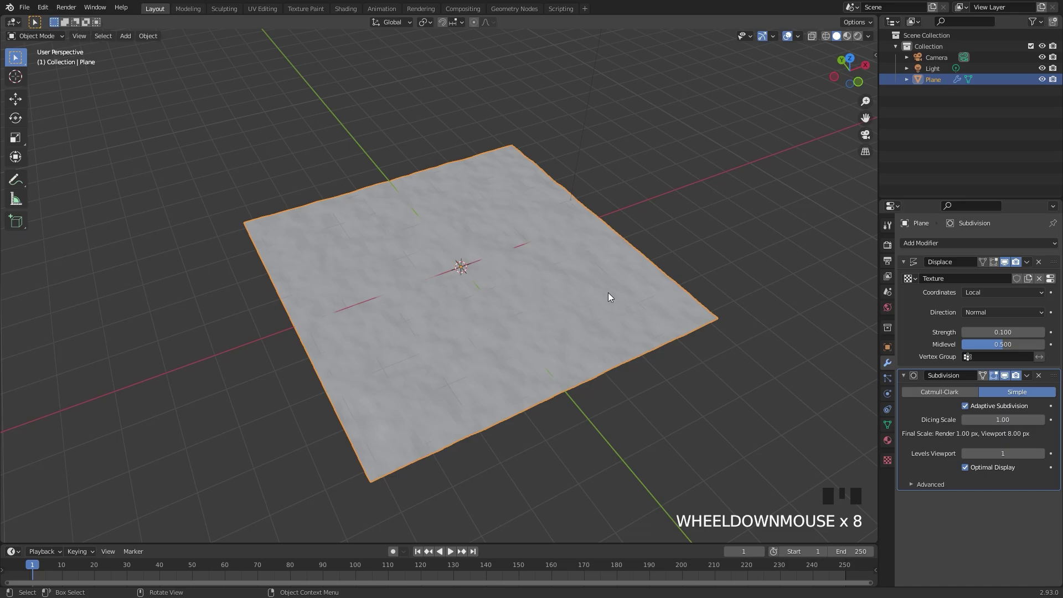
{"action": "key", "text": "KP_7"}
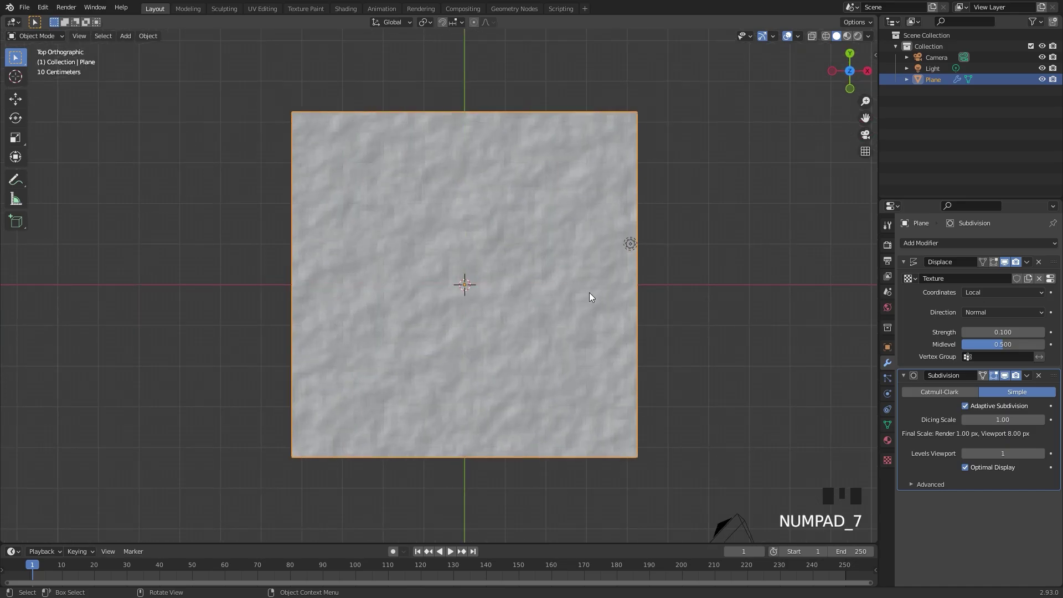
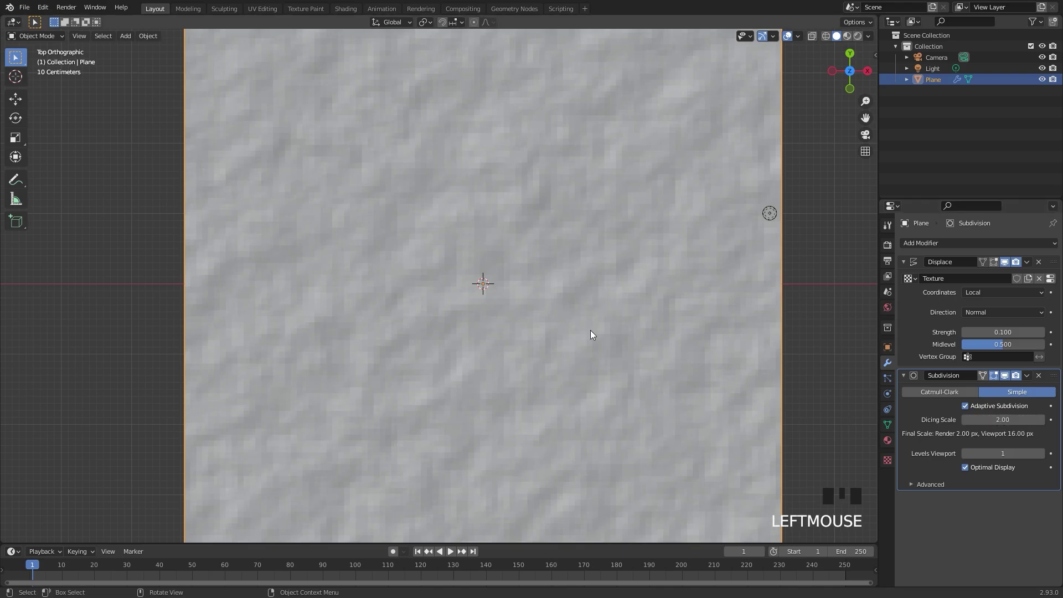
{"action": "scroll", "scroll_direction": "down", "scroll_amount": 3}
Step: Show a Shader Editor beside the viewport and give the plane a new material
{"action": "key", "text": "n"}
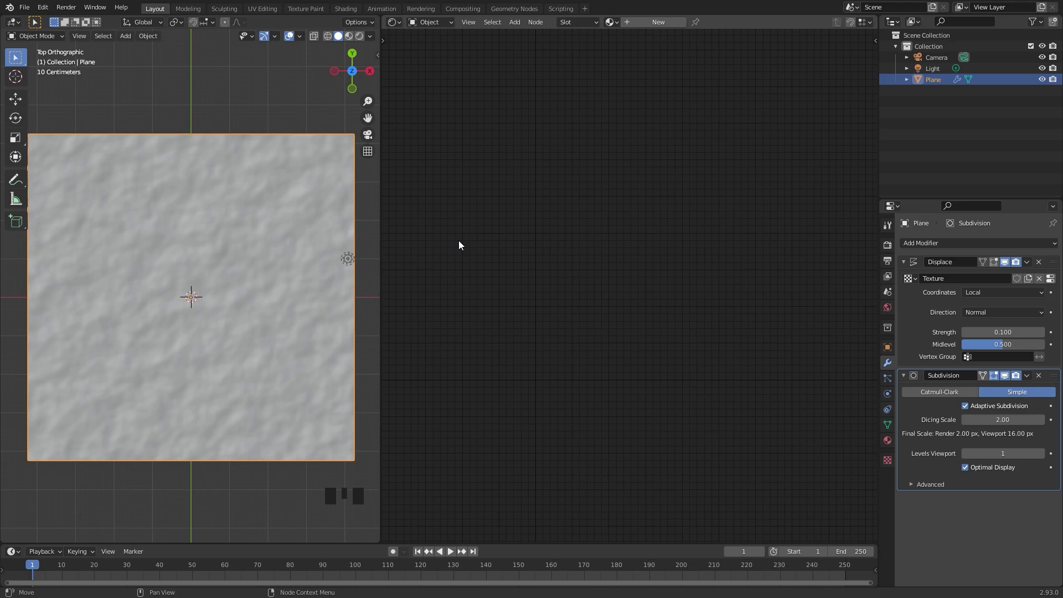
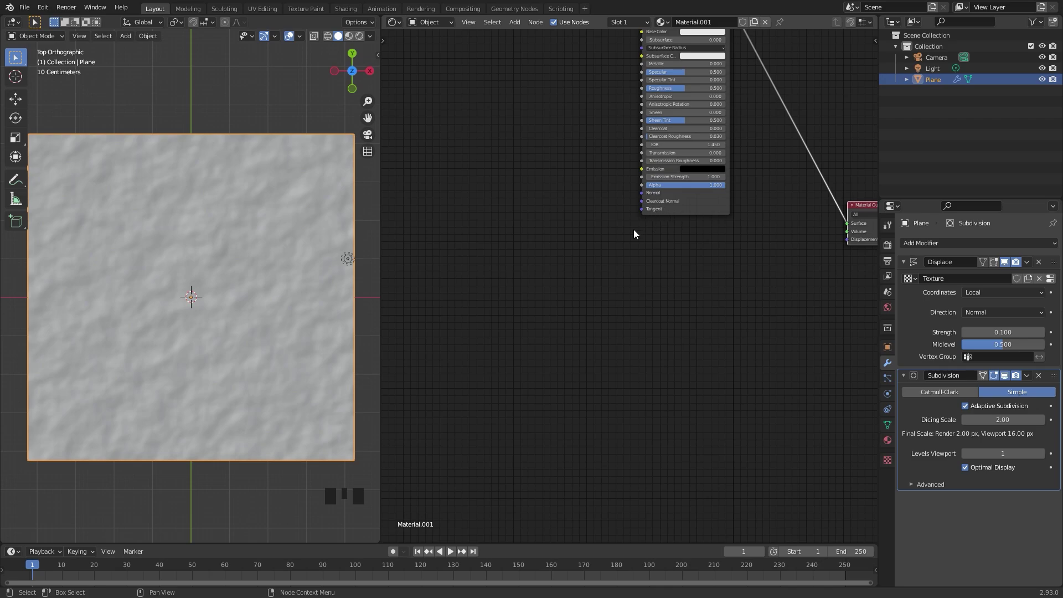
{"action": "key", "text": "shift+a"}
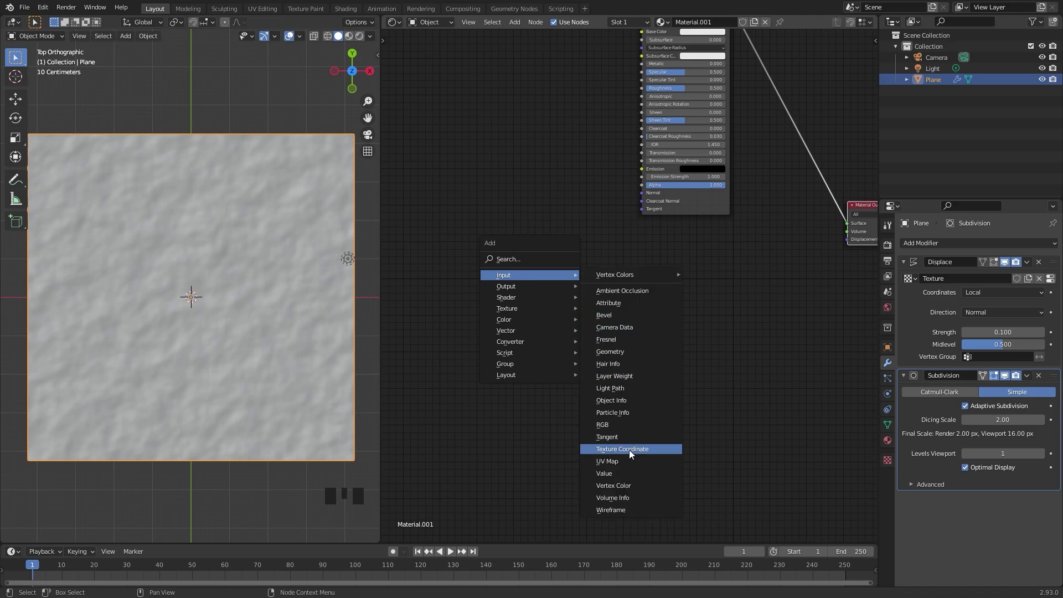
{"action": "scroll", "scroll_direction": "up", "scroll_amount": 3}
Step: Add a Texture Coordinate node to the material's node tree
{"action": "left_click_drag", "start_coordinate": [426, 259], "coordinate": [542, 264]}
{"action": "left_click_drag", "start_coordinate": [542, 263], "coordinate": [566, 280]}
{"action": "middle_click", "coordinate": [567, 280]}
Step: Place a Separate XYZ node after Texture Coordinate and preview its X gradient on the plane
{"action": "key", "text": "shift+a"}
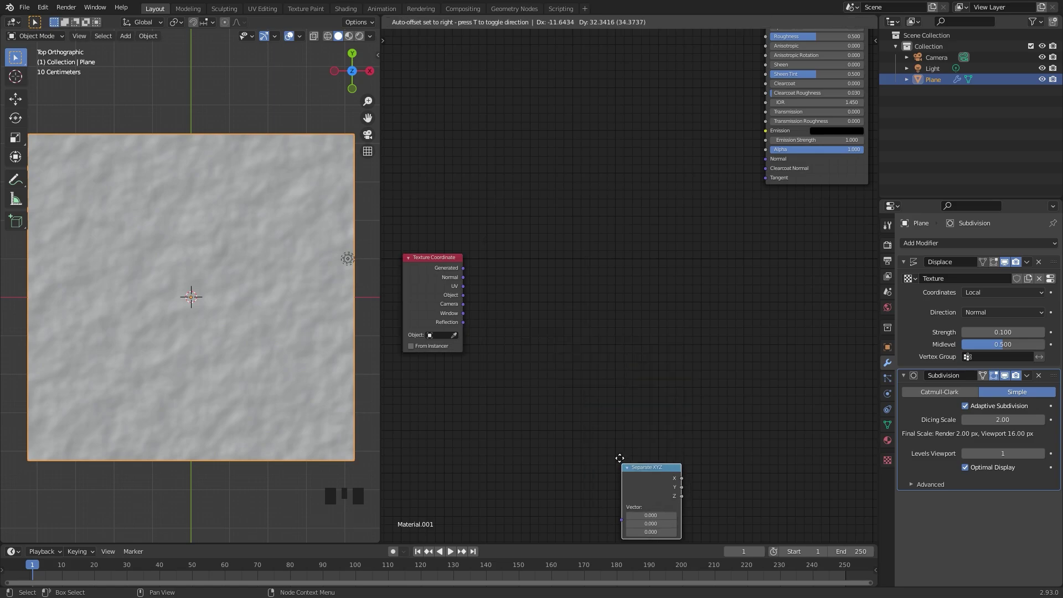
{"action": "left_click", "coordinate": [463, 271]}
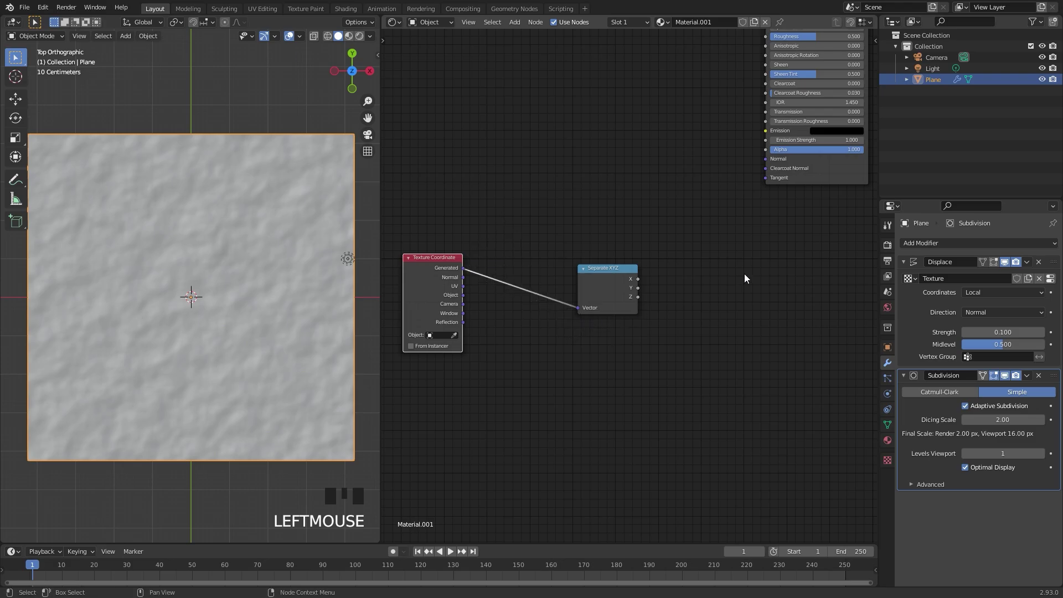
{"action": "middle_click", "coordinate": [717, 273]}
{"action": "scroll", "scroll_direction": "up", "scroll_amount": 3}
{"action": "left_click", "coordinate": [538, 277]}
{"action": "key", "text": "z"}
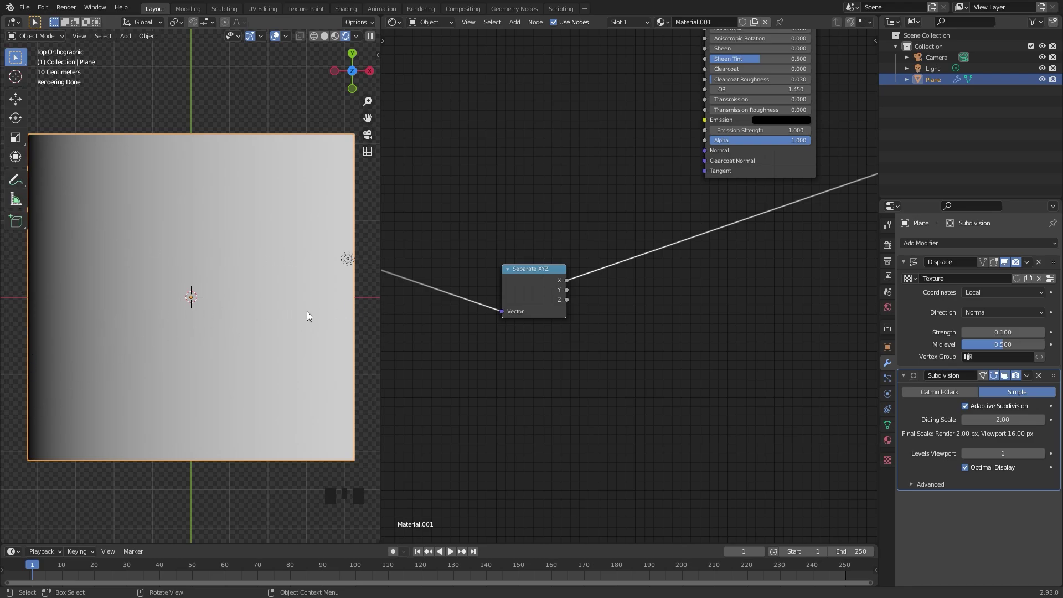
{"action": "scroll", "scroll_direction": "up", "scroll_amount": 3}
{"action": "scroll", "scroll_direction": "up", "scroll_amount": 3}
Step: Preview the Y and Z gradients, check in perspective, then return to the X gradient from top view
{"action": "left_click", "coordinate": [508, 288]}
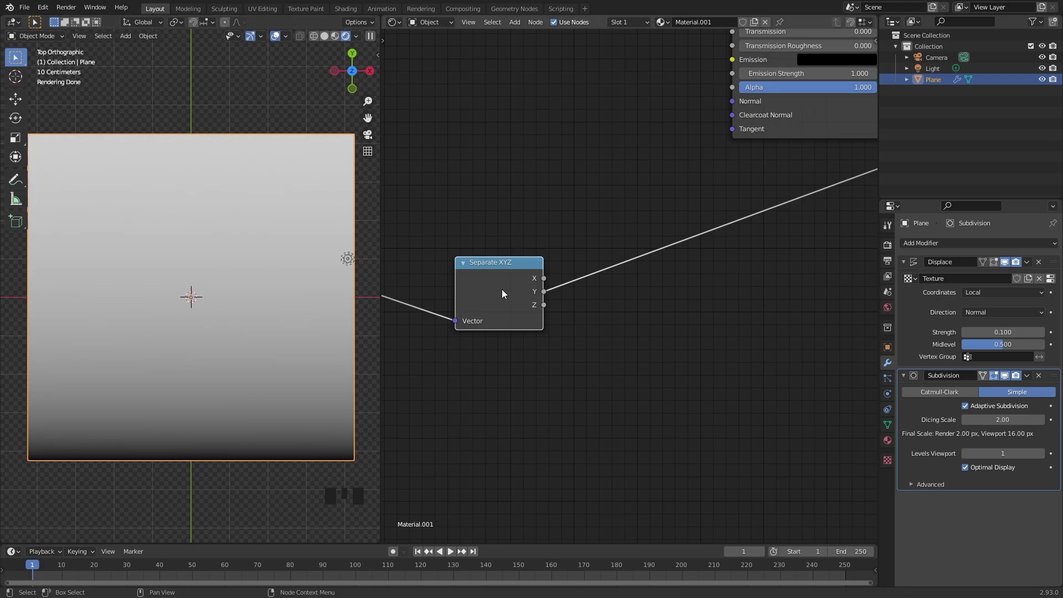
{"action": "left_click", "coordinate": [505, 296]}
{"action": "left_click_drag", "start_coordinate": [216, 342], "coordinate": [247, 274]}
{"action": "scroll", "scroll_direction": "down", "scroll_amount": 3}
{"action": "scroll", "scroll_direction": "up", "scroll_amount": 3}
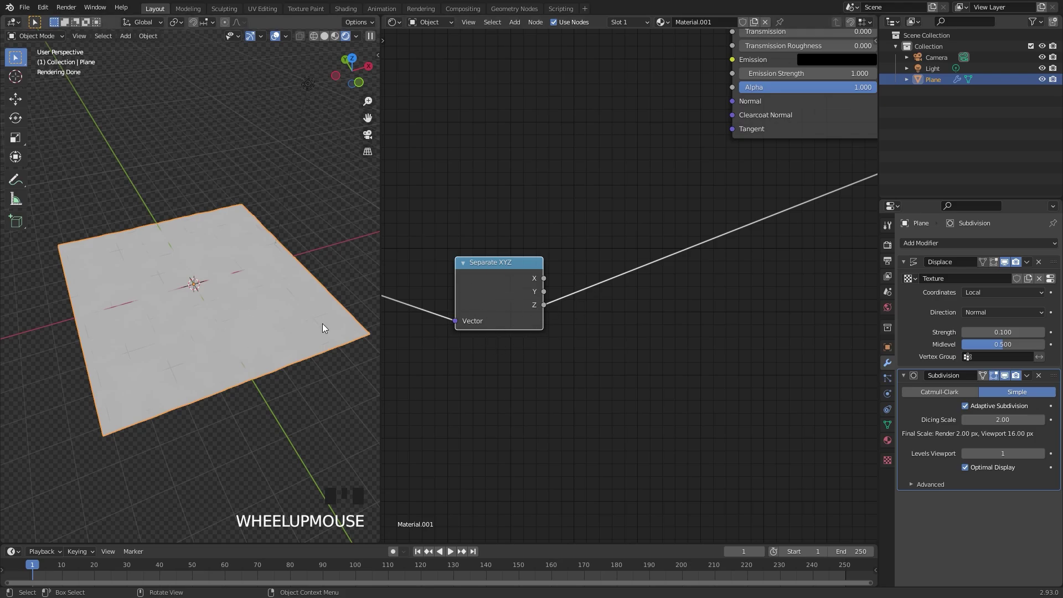
{"action": "key", "text": "KP_7"}
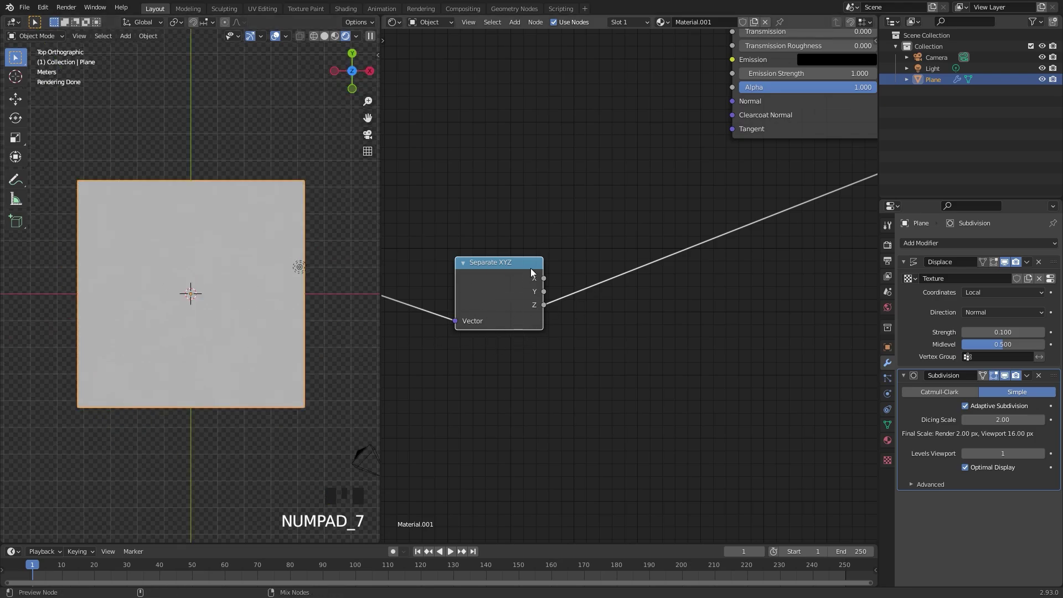
{"action": "left_click", "coordinate": [516, 285]}
{"action": "scroll", "scroll_direction": "up", "scroll_amount": 3}
{"action": "scroll", "scroll_direction": "down", "scroll_amount": 3}
{"action": "left_click_drag", "start_coordinate": [700, 269], "coordinate": [583, 297]}
Step: Add RGB Curves on X and a Math Subtract node taking Y as its second input
{"action": "key", "text": "shift+a"}
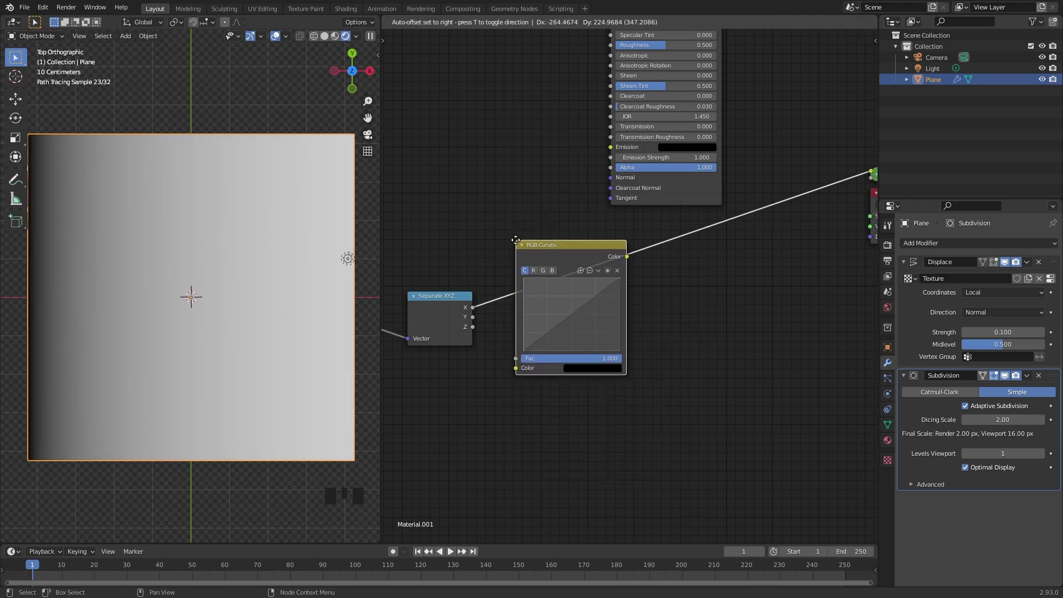
{"action": "scroll", "scroll_direction": "up", "scroll_amount": 3}
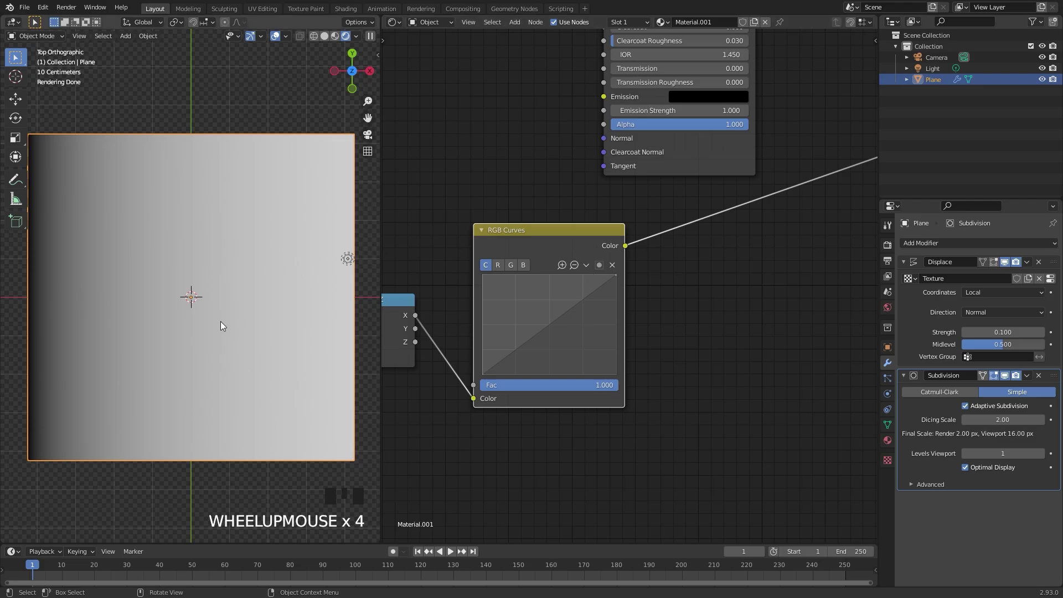
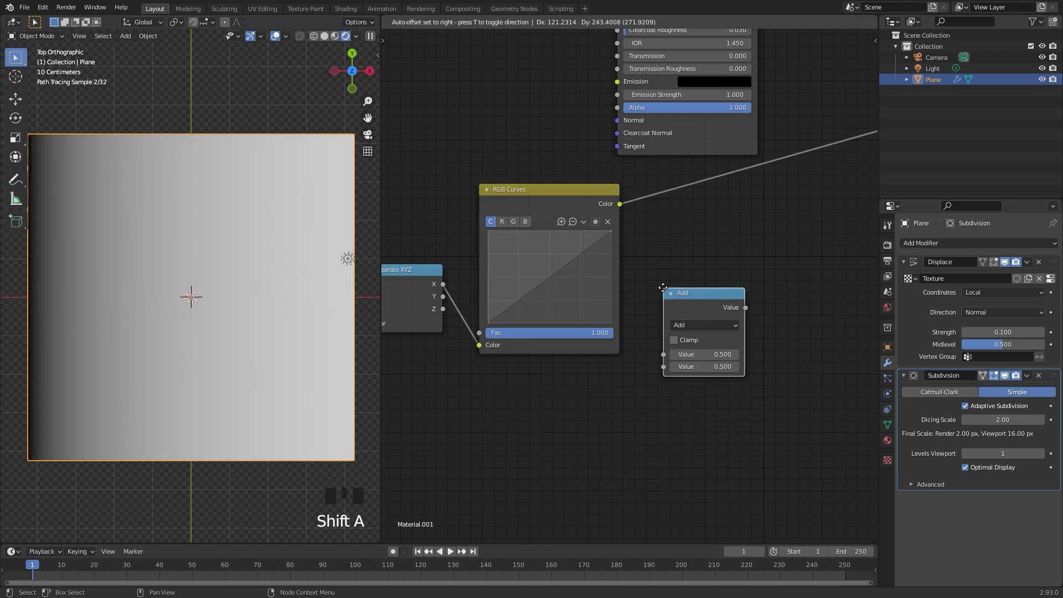
{"action": "left_click", "coordinate": [620, 209]}
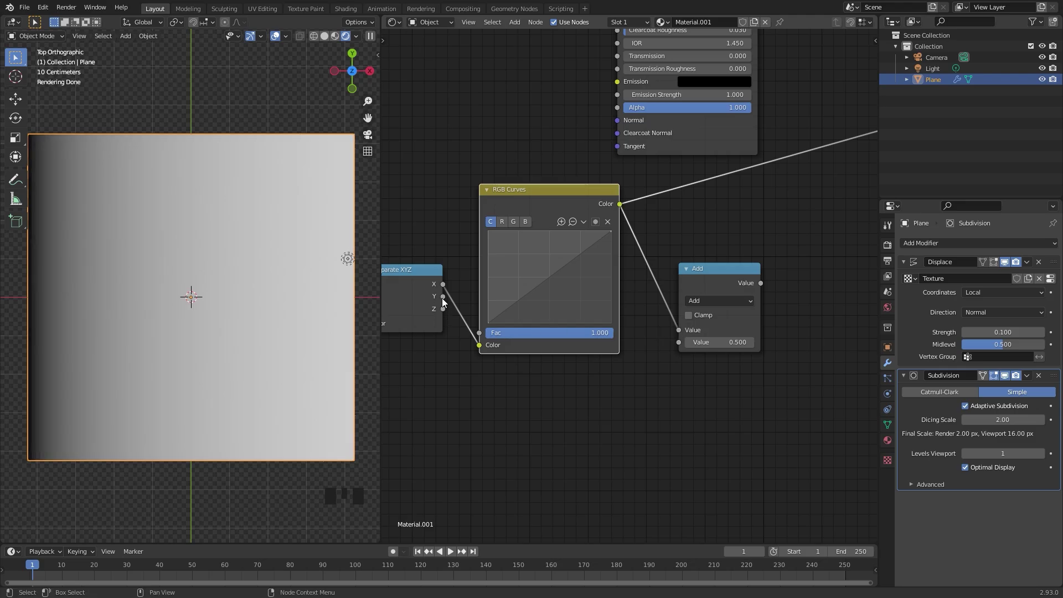
{"action": "left_click_drag", "start_coordinate": [443, 301], "coordinate": [427, 295]}
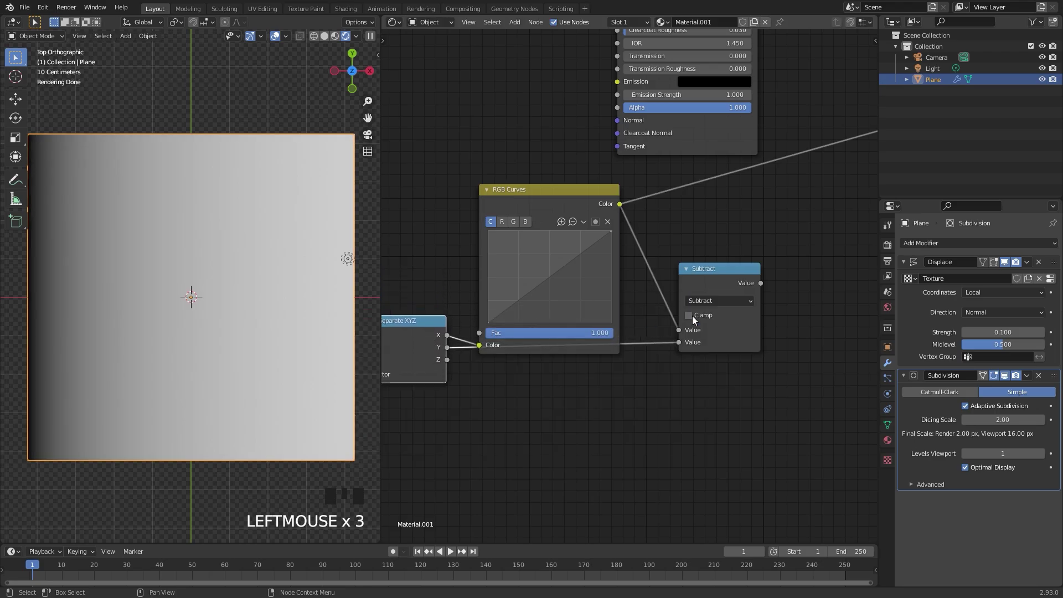
{"action": "left_click", "coordinate": [734, 291]}
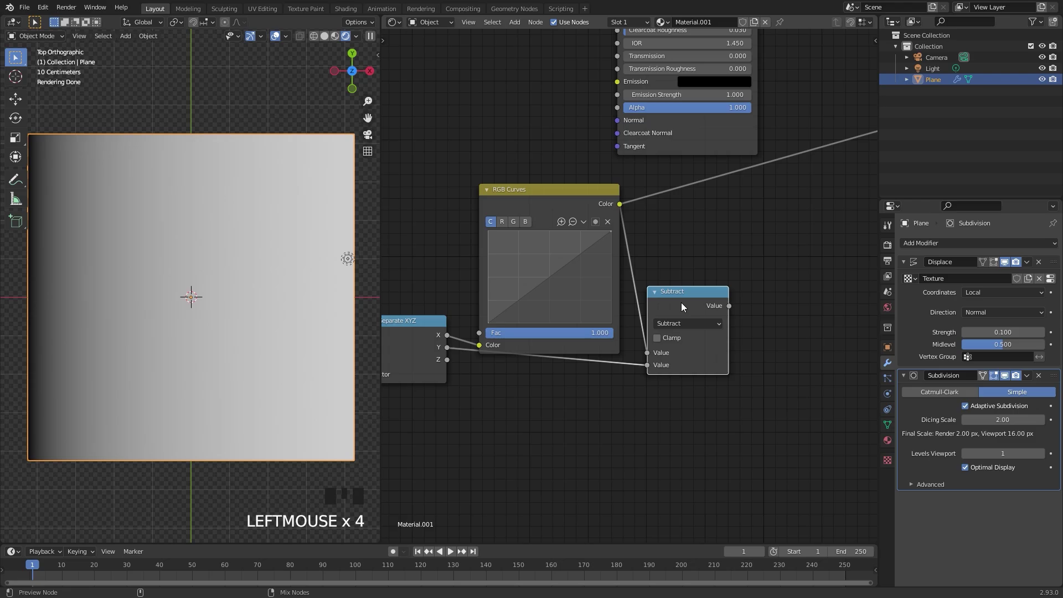
Step: Preview the subtraction and bend the RGB curve into a central bump
{"action": "left_click", "coordinate": [684, 306]}
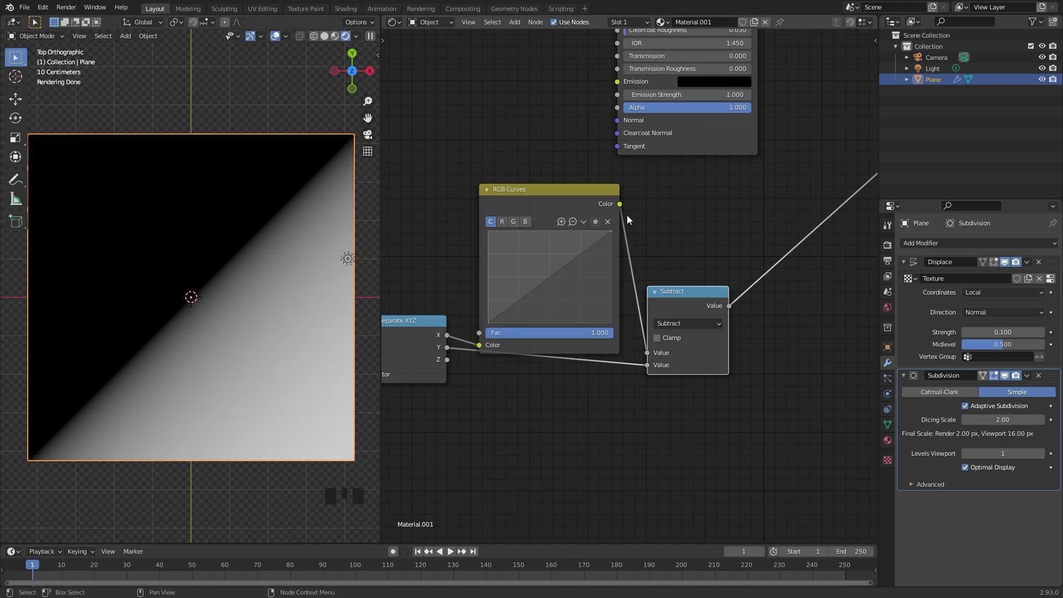
{"action": "left_click", "coordinate": [422, 348]}
{"action": "scroll", "scroll_direction": "up", "scroll_amount": 3}
{"action": "left_click_drag", "start_coordinate": [534, 281], "coordinate": [196, 245]}
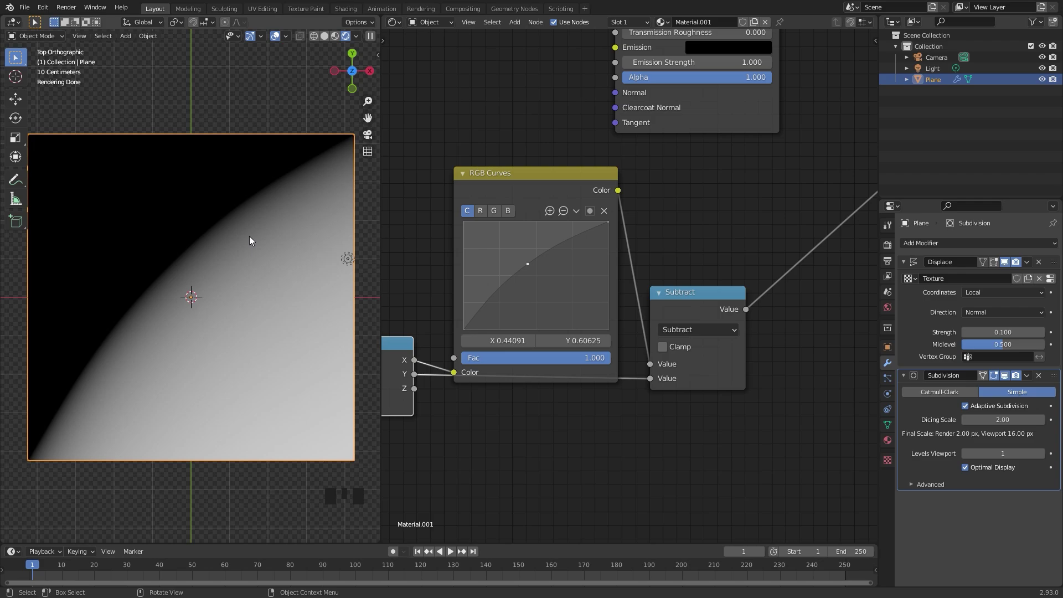
{"action": "left_click_drag", "start_coordinate": [609, 225], "coordinate": [575, 294]}
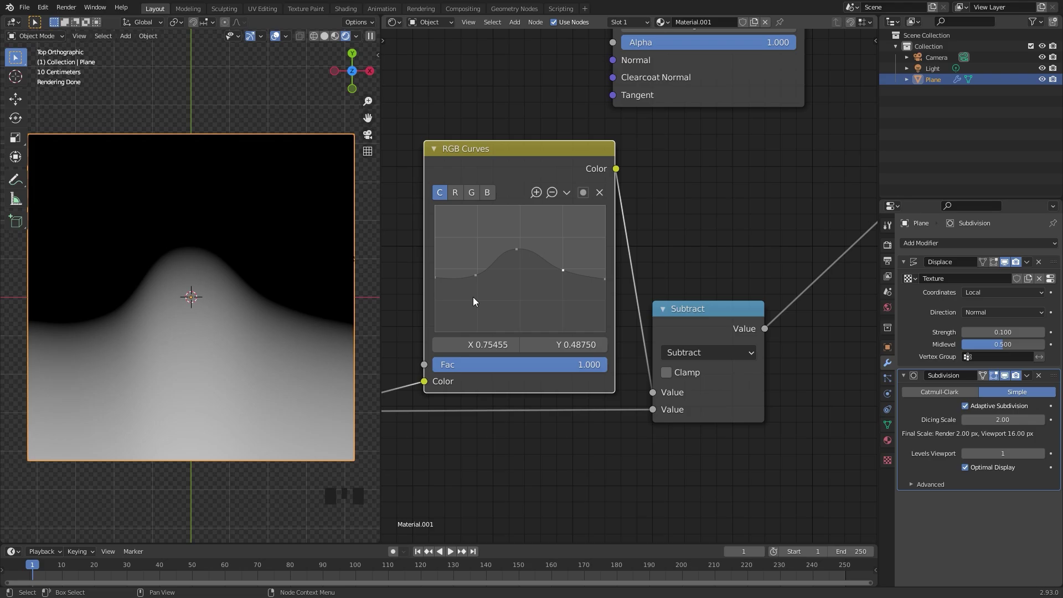
Step: Insert a Math node after Subtract set to Absolute and preview the dark curved line
{"action": "scroll", "scroll_direction": "down", "scroll_amount": 3}
{"action": "left_click_drag", "start_coordinate": [759, 287], "coordinate": [516, 328]}
{"action": "scroll", "scroll_direction": "up", "scroll_amount": 3}
{"action": "left_click_drag", "start_coordinate": [689, 319], "coordinate": [482, 344]}
{"action": "left_click", "coordinate": [480, 345]}
{"action": "key", "text": "shift+d"}
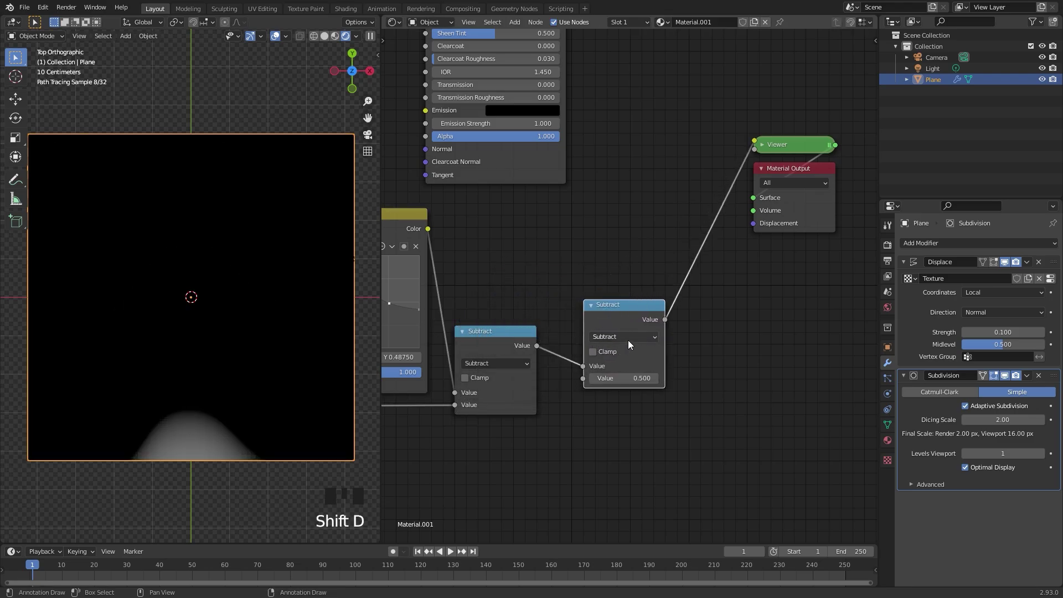
{"action": "left_click_drag", "start_coordinate": [632, 342], "coordinate": [161, 307]}
Step: Duplicate the Absolute node into a Greater Than comparison with threshold 0.5 for a crisp black line
{"action": "scroll", "scroll_direction": "down", "scroll_amount": 3}
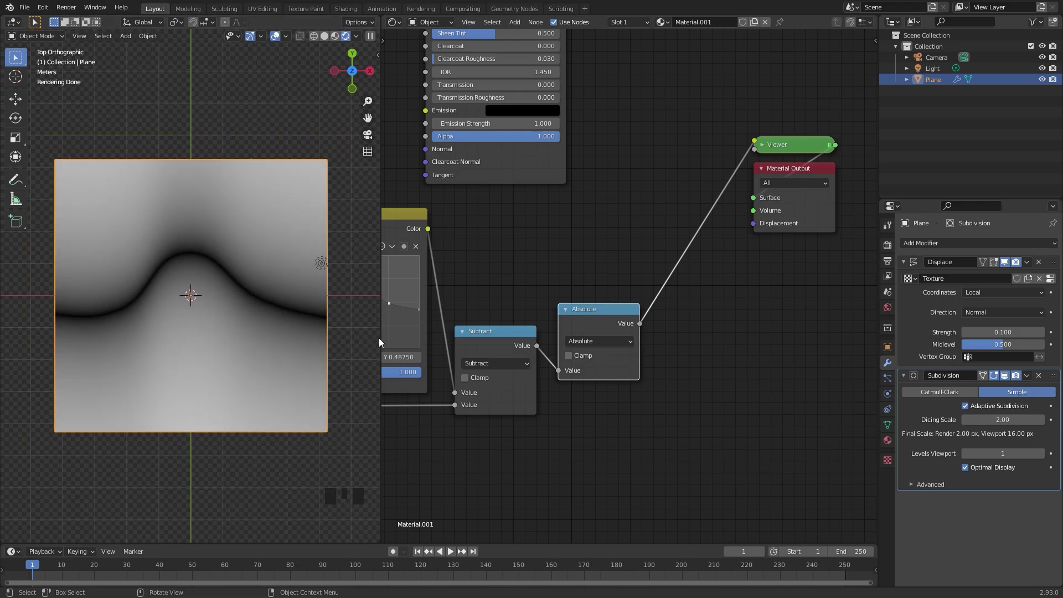
{"action": "left_click_drag", "start_coordinate": [645, 307], "coordinate": [590, 322]}
{"action": "left_click", "coordinate": [590, 322]}
{"action": "left_click_drag", "start_coordinate": [582, 307], "coordinate": [487, 353]}
{"action": "key", "text": "shift+d"}
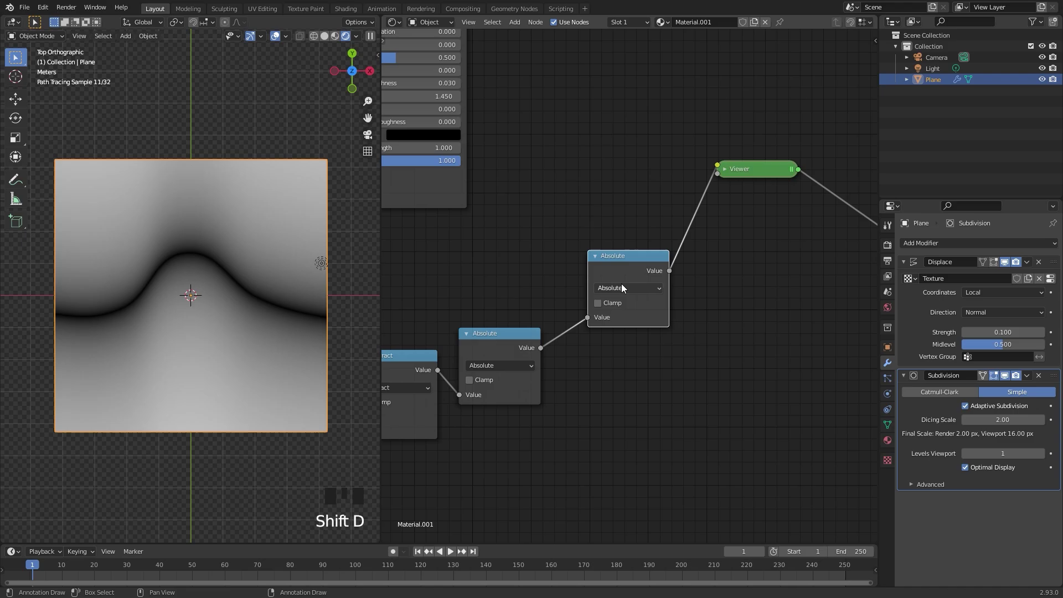
{"action": "left_click_drag", "start_coordinate": [623, 290], "coordinate": [661, 355]}
{"action": "scroll", "scroll_direction": "up", "scroll_amount": 3}
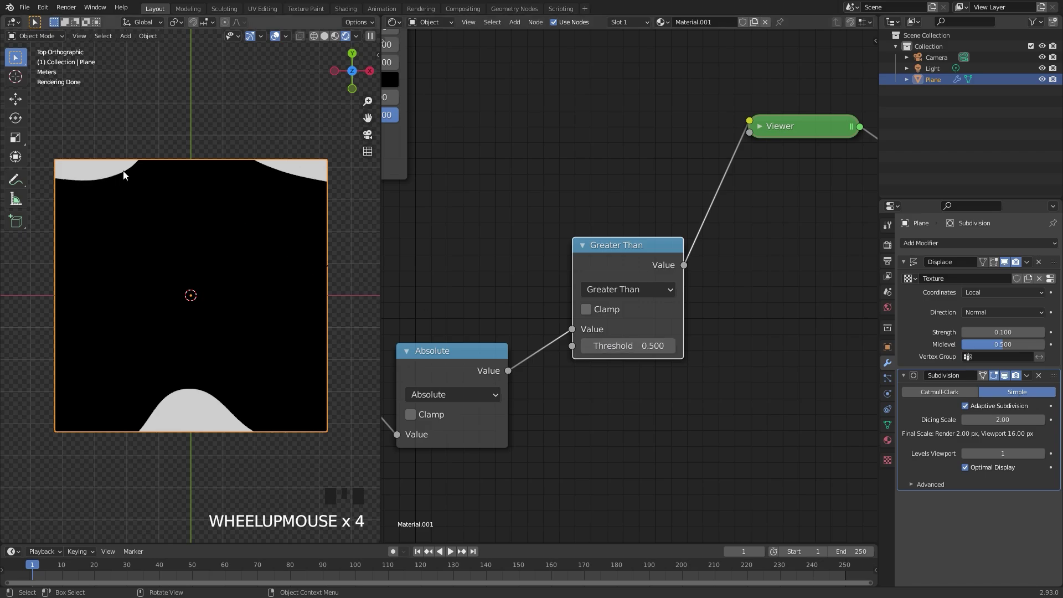
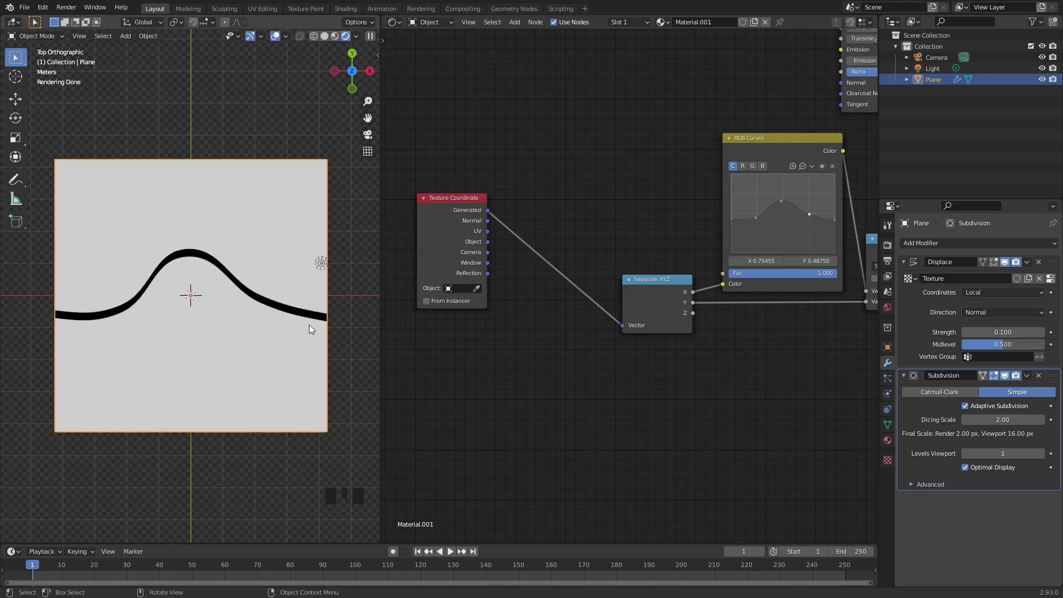
Step: Add a Noise Texture and a MixRGB node on the coordinates, with Noise Fac feeding Color2
{"action": "scroll", "scroll_direction": "up", "scroll_amount": 3}
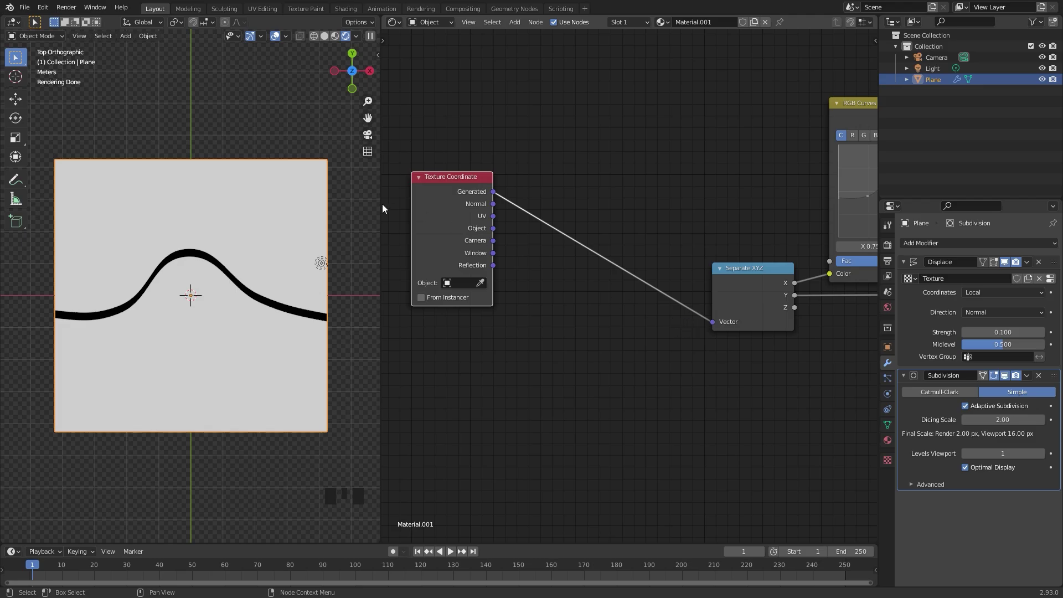
{"action": "key", "text": "shift+a"}
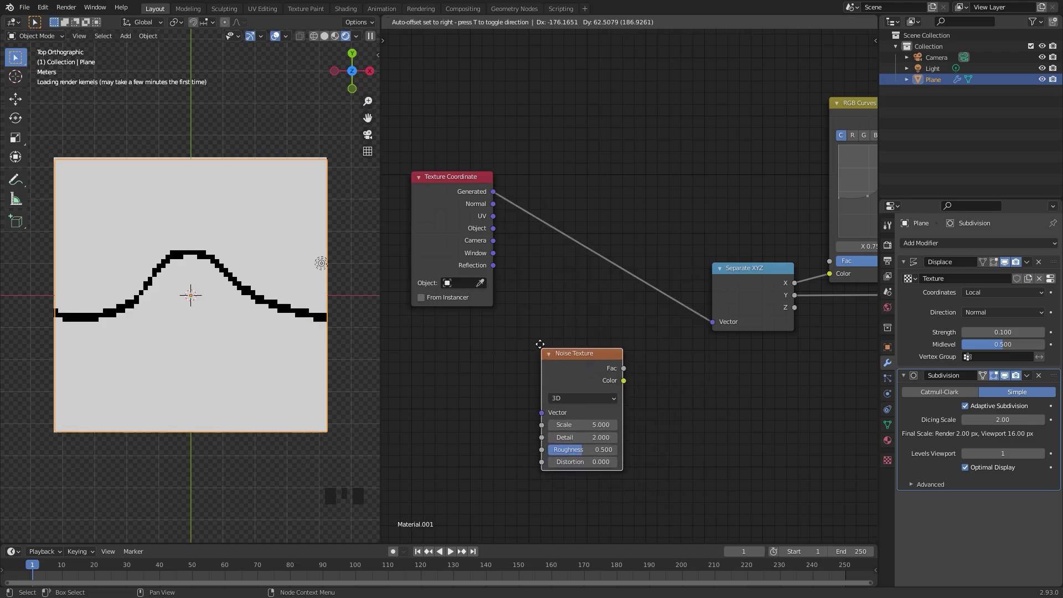
{"action": "key", "text": "shift+a"}
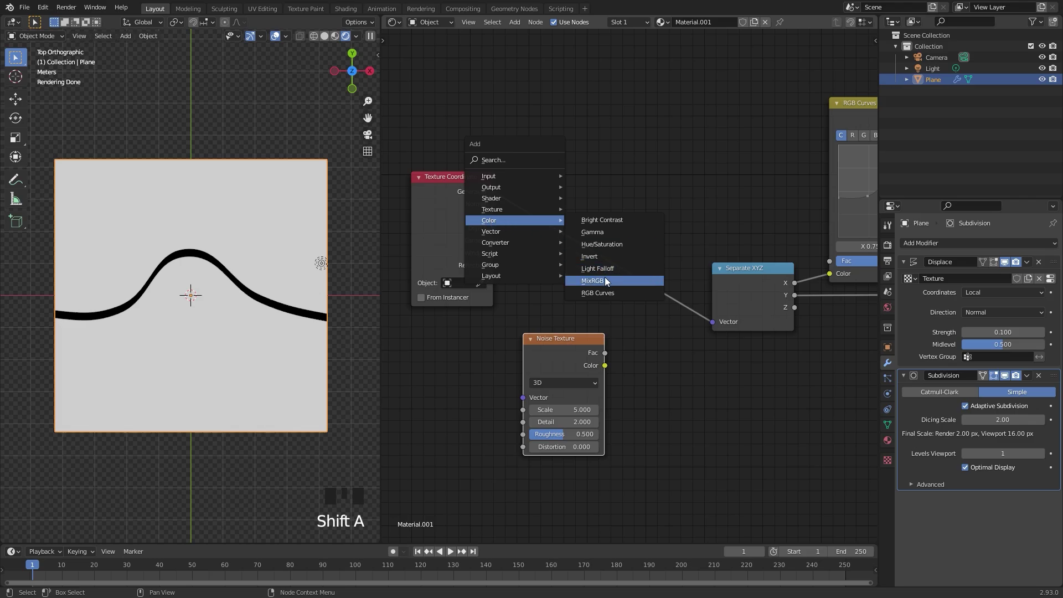
{"action": "scroll", "scroll_direction": "up", "scroll_amount": 3}
{"action": "left_click", "coordinate": [565, 363]}
{"action": "left_click_drag", "start_coordinate": [527, 365], "coordinate": [633, 259]}
Step: Raise the Mix factor to 0.700 so the line breaks into wobbly crack shapes
{"action": "scroll", "scroll_direction": "up", "scroll_amount": 3}
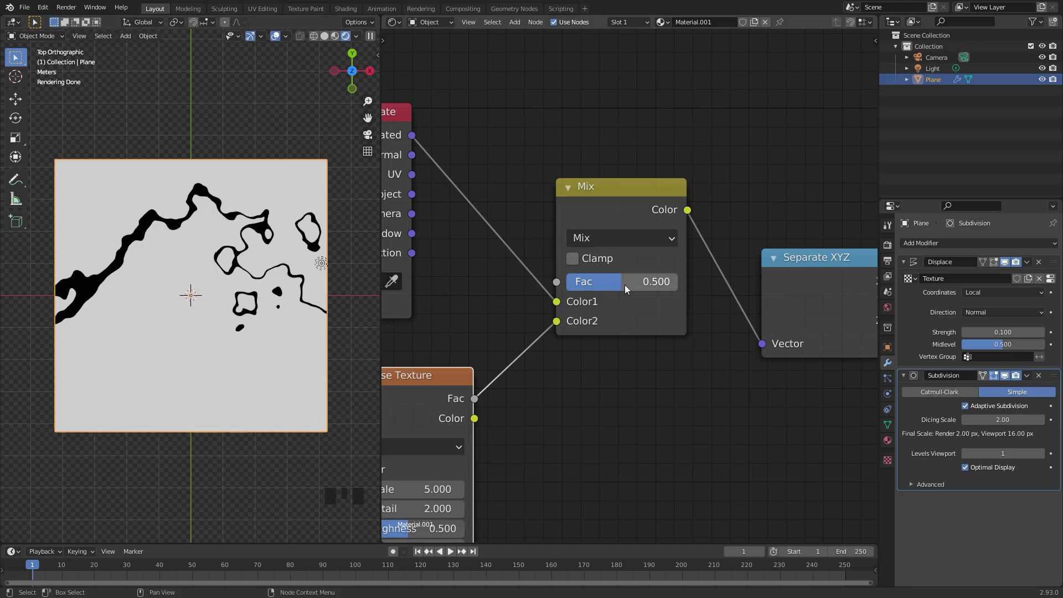
{"action": "left_click_drag", "start_coordinate": [581, 286], "coordinate": [212, 122]}
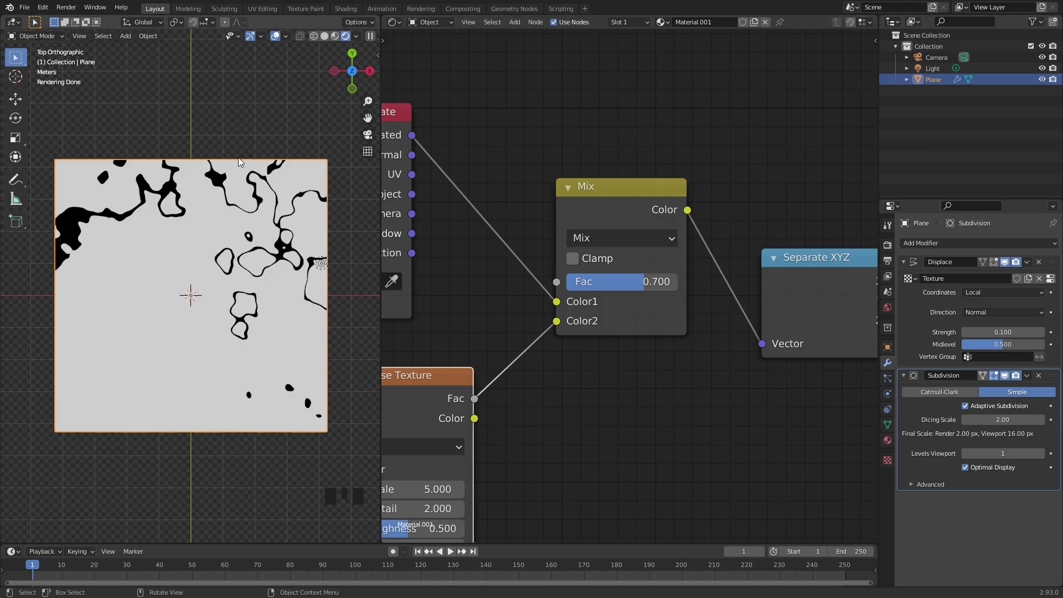
Step: Switch the Mix node to Linear Light and lower its factor to 0.200 for one jagged crack
{"action": "scroll", "scroll_direction": "down", "scroll_amount": 3}
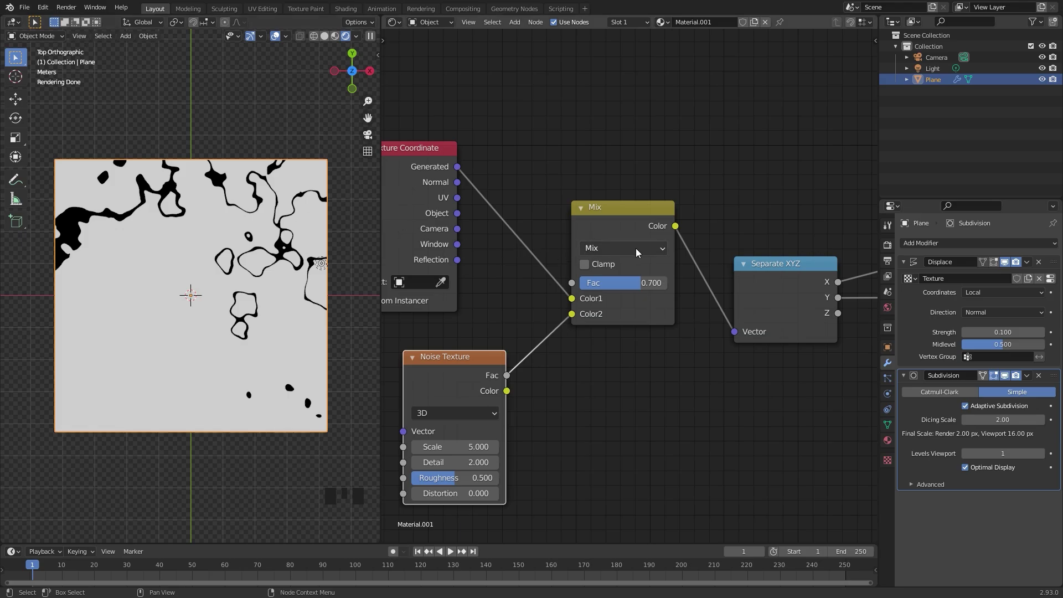
{"action": "left_click_drag", "start_coordinate": [641, 254], "coordinate": [615, 452]}
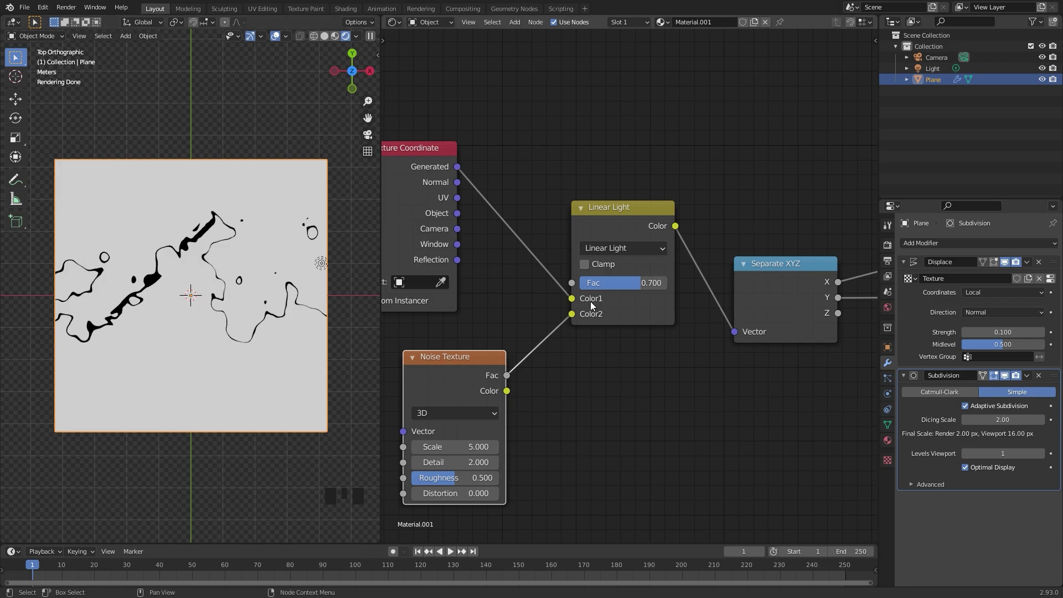
{"action": "left_click", "coordinate": [680, 390]}
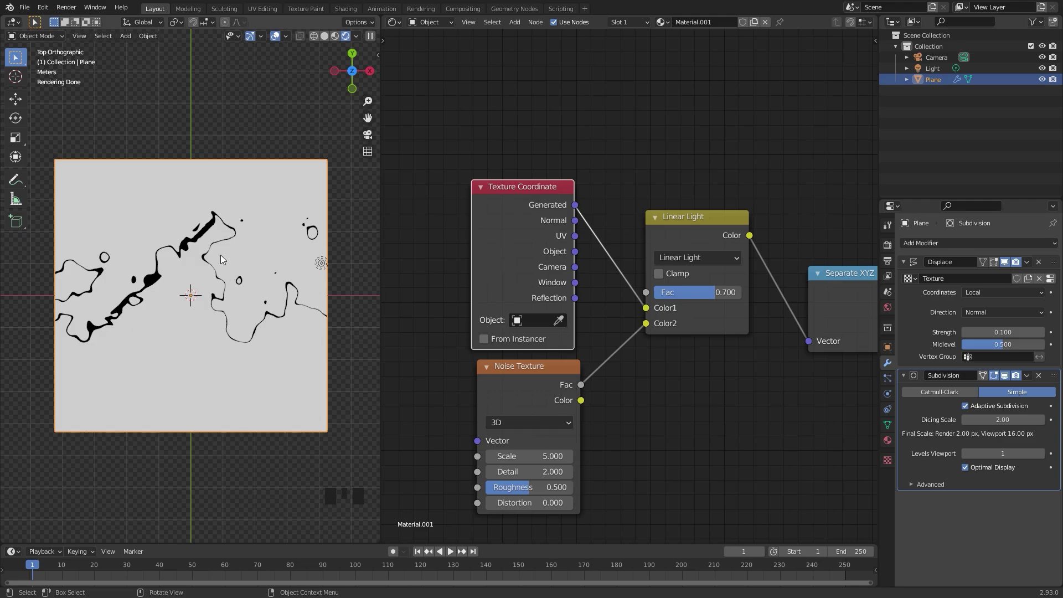
{"action": "left_click_drag", "start_coordinate": [703, 300], "coordinate": [573, 372]}
{"action": "scroll", "scroll_direction": "up", "scroll_amount": 3}
{"action": "left_click_drag", "start_coordinate": [519, 400], "coordinate": [583, 321]}
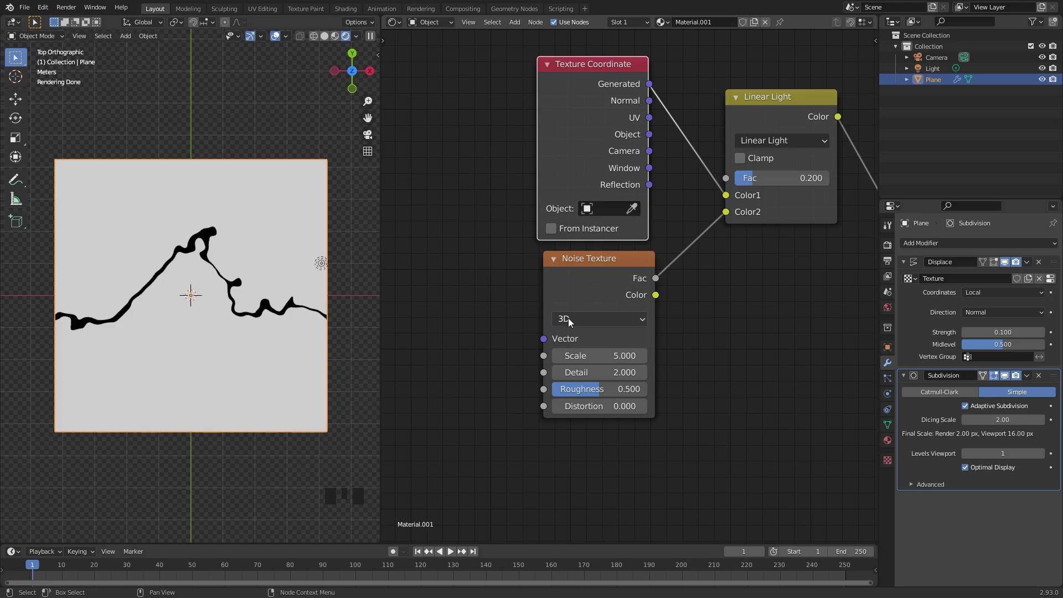
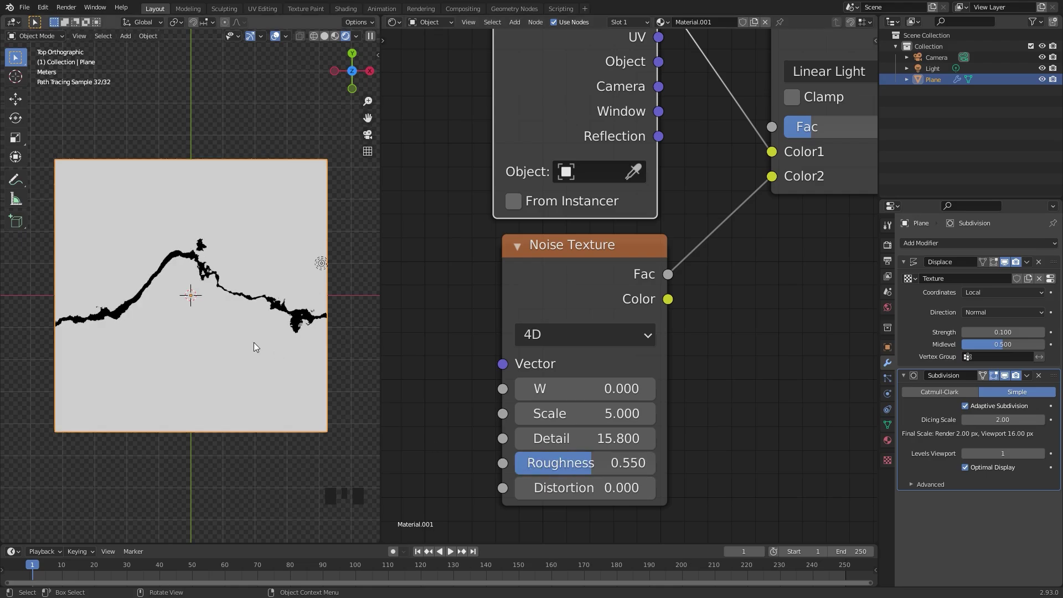
Step: Set the 4D Noise Texture's W to 5.920 and inspect the smoother crack in the top preview
{"action": "scroll", "scroll_direction": "up", "scroll_amount": 3}
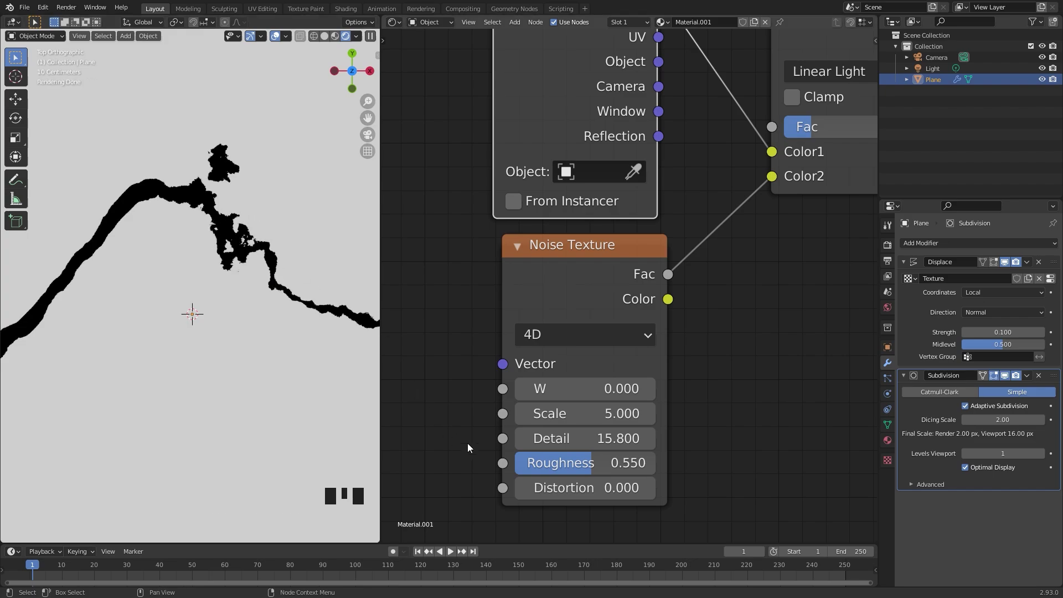
{"action": "left_click_drag", "start_coordinate": [646, 491], "coordinate": [181, 300]}
{"action": "scroll", "scroll_direction": "down", "scroll_amount": 3}
{"action": "scroll", "scroll_direction": "down", "scroll_amount": 3}
{"action": "scroll", "scroll_direction": "down", "scroll_amount": 3}
{"action": "scroll", "scroll_direction": "up", "scroll_amount": 3}
{"action": "left_click_drag", "start_coordinate": [248, 263], "coordinate": [223, 354]}
{"action": "scroll", "scroll_direction": "up", "scroll_amount": 3}
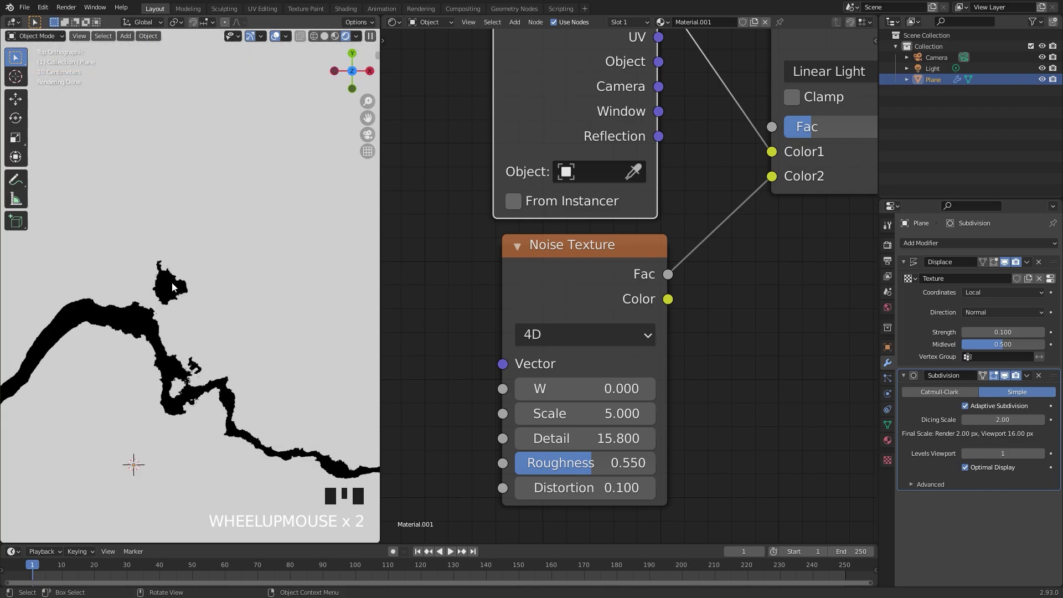
{"action": "scroll", "scroll_direction": "down", "scroll_amount": 3}
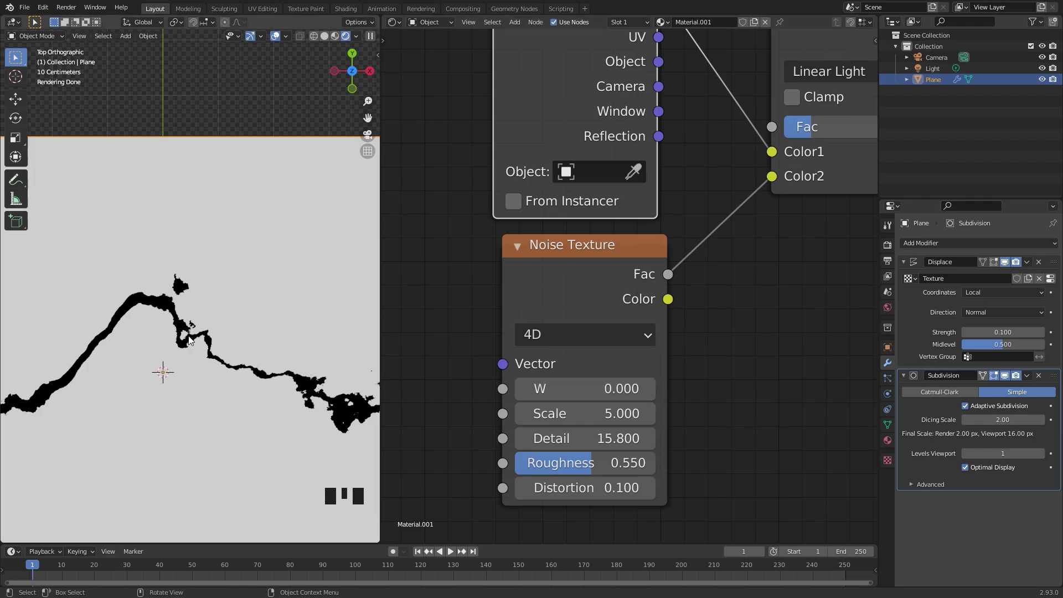
{"action": "scroll", "scroll_direction": "down", "scroll_amount": 3}
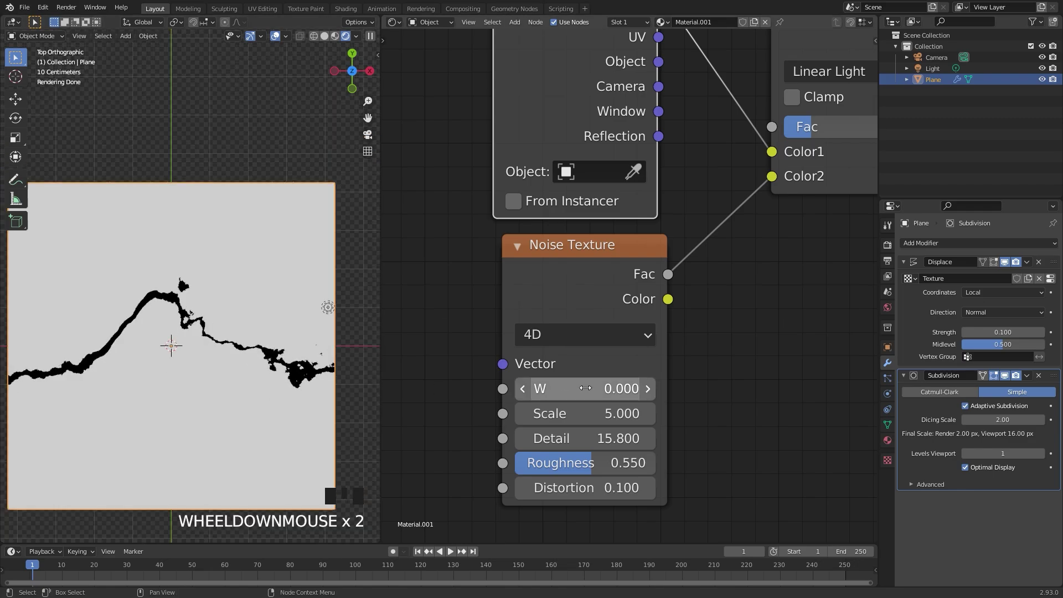
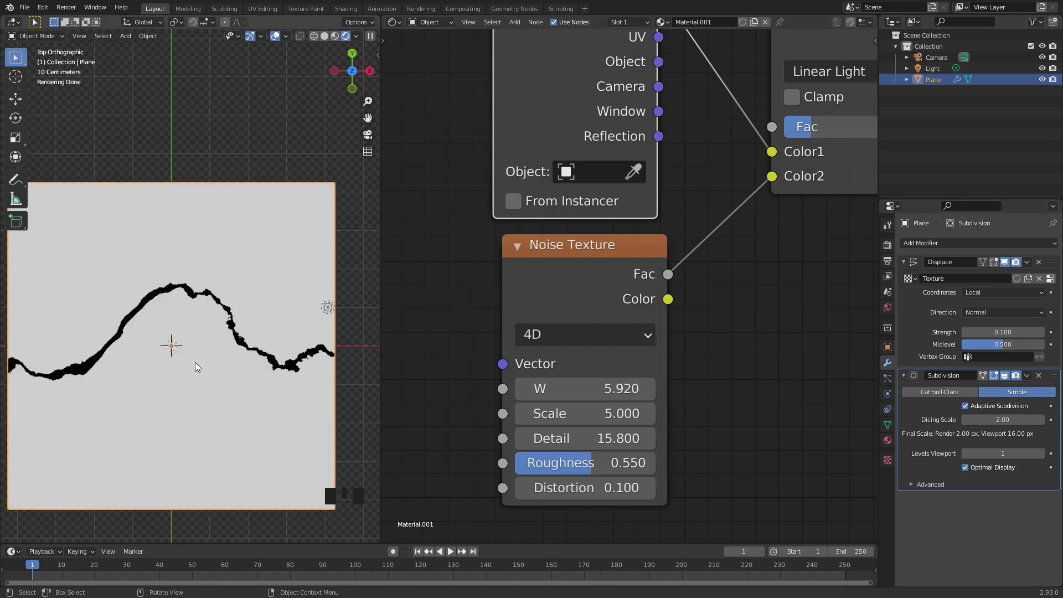
{"action": "scroll", "scroll_direction": "down", "scroll_amount": 3}
{"action": "scroll", "scroll_direction": "up", "scroll_amount": 3}
Step: Add a Displacement node taking the Greater Than mask as Height and driving the Material Output displacement
{"action": "left_click_drag", "start_coordinate": [609, 269], "coordinate": [748, 194]}
{"action": "left_click", "coordinate": [748, 195]}
{"action": "key", "text": "shift+a"}
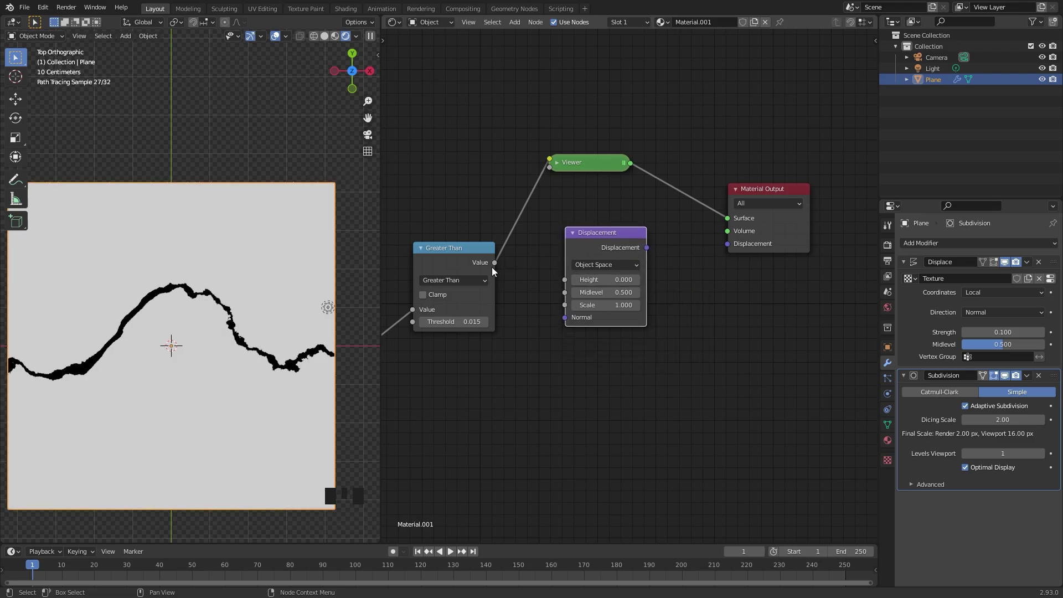
{"action": "left_click", "coordinate": [493, 266]}
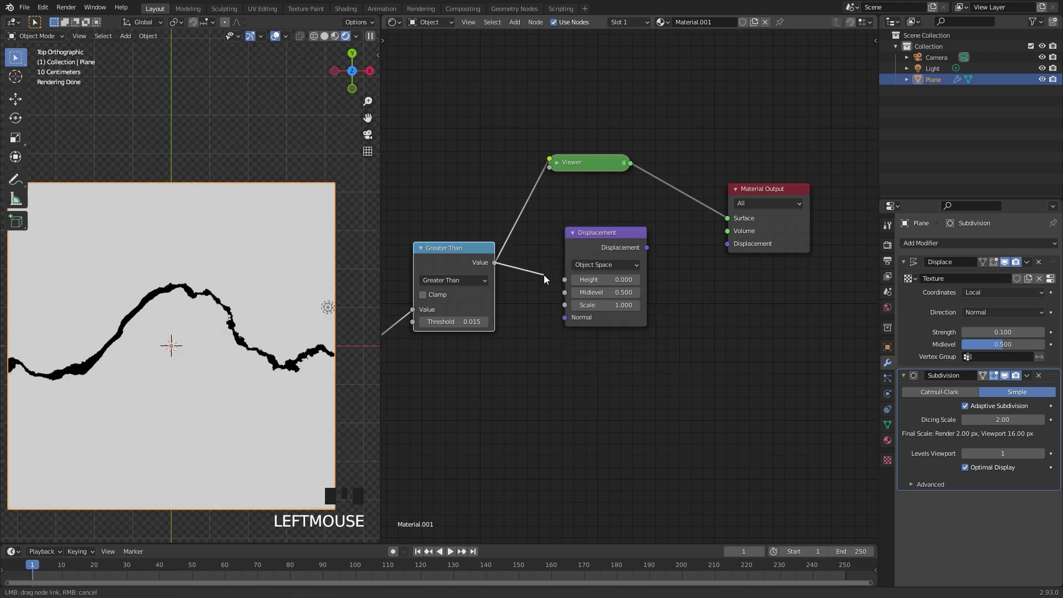
{"action": "left_click", "coordinate": [648, 254]}
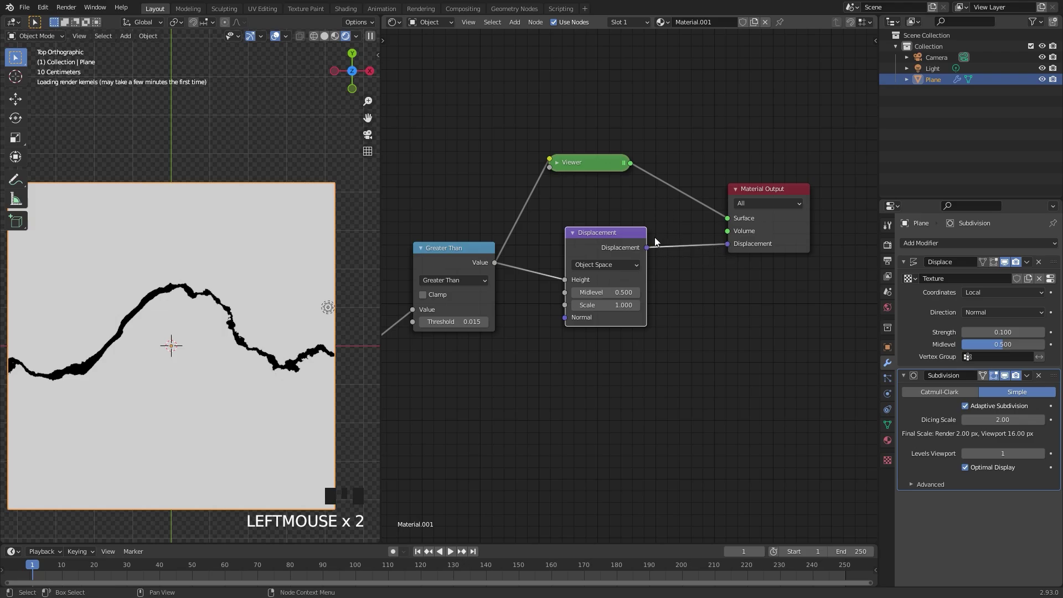
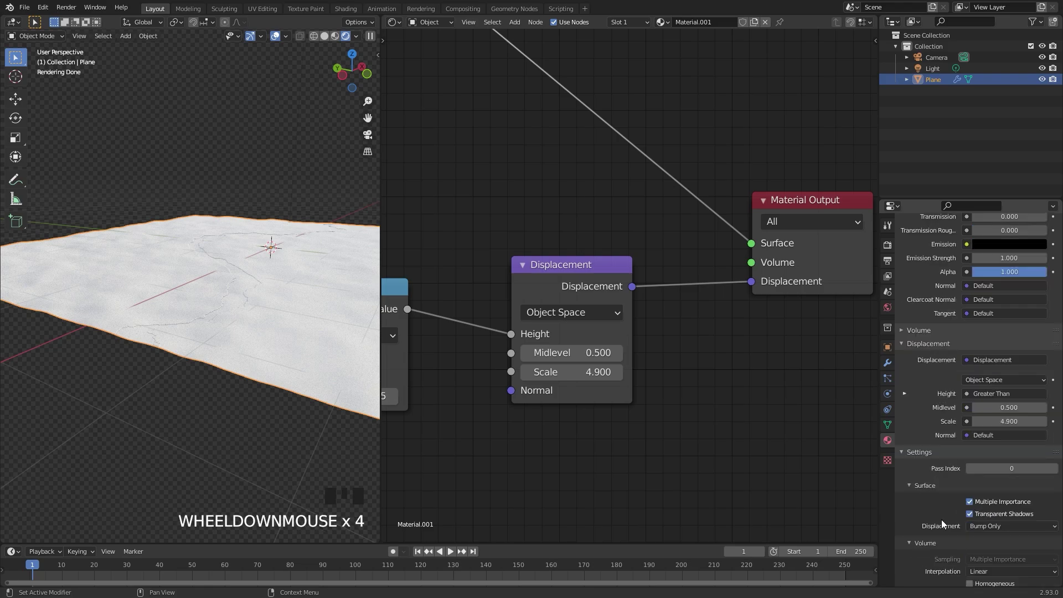
Step: Set Scale 4.9 and Midlevel 1.0 and orbit to view the crack sunk into a chasm
{"action": "left_click_drag", "start_coordinate": [1013, 529], "coordinate": [576, 423]}
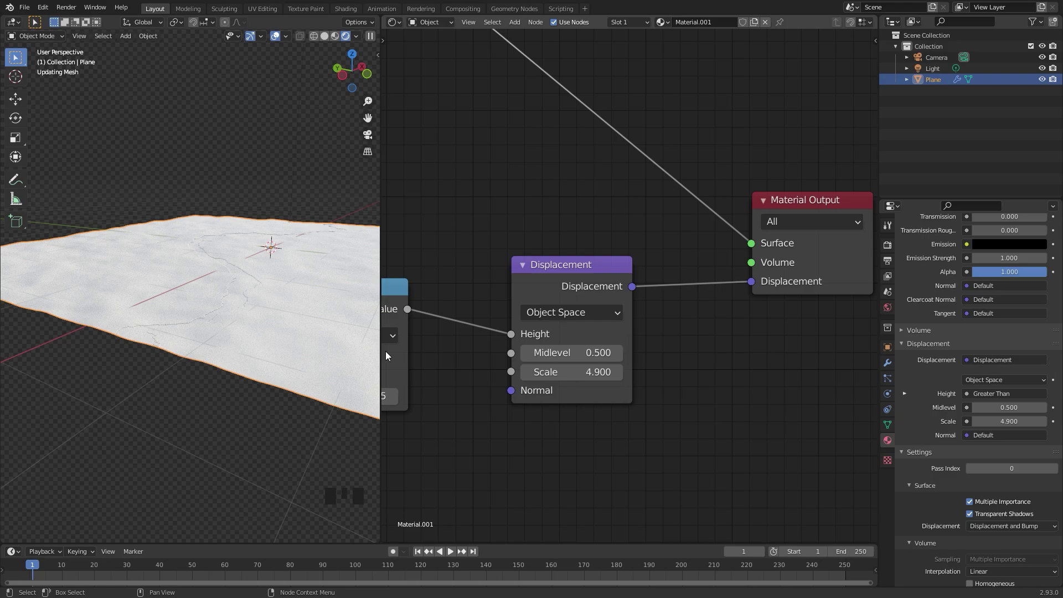
{"action": "scroll", "scroll_direction": "down", "scroll_amount": 3}
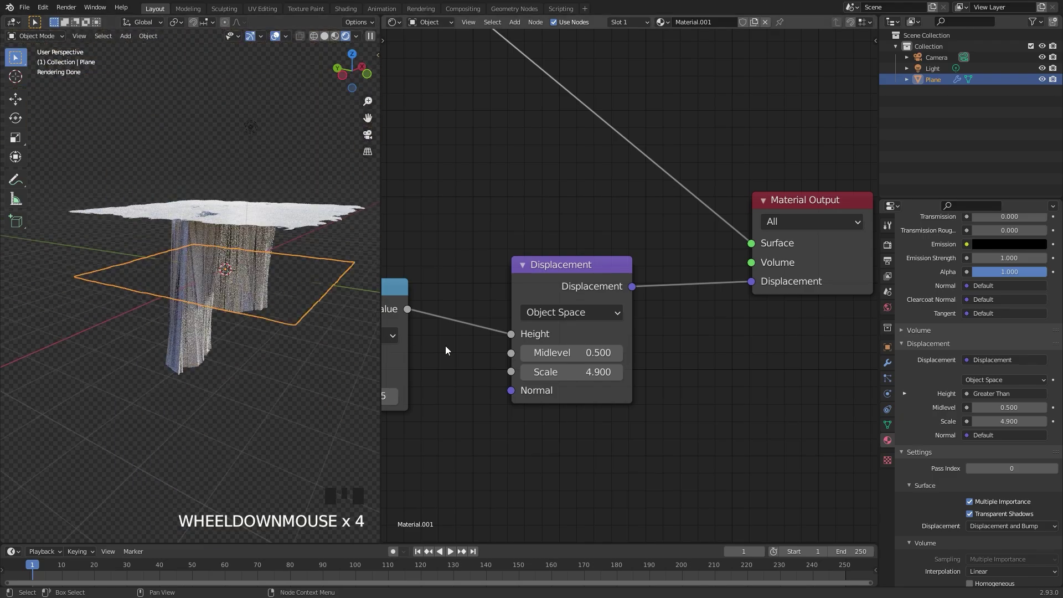
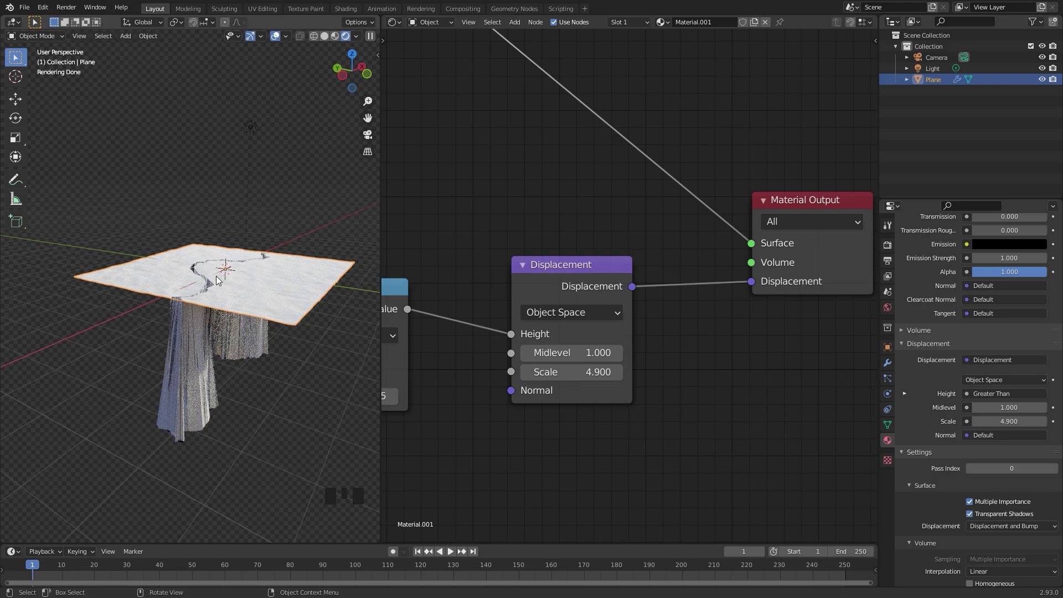
{"action": "scroll", "scroll_direction": "up", "scroll_amount": 3}
{"action": "left_click_drag", "start_coordinate": [247, 314], "coordinate": [231, 368]}
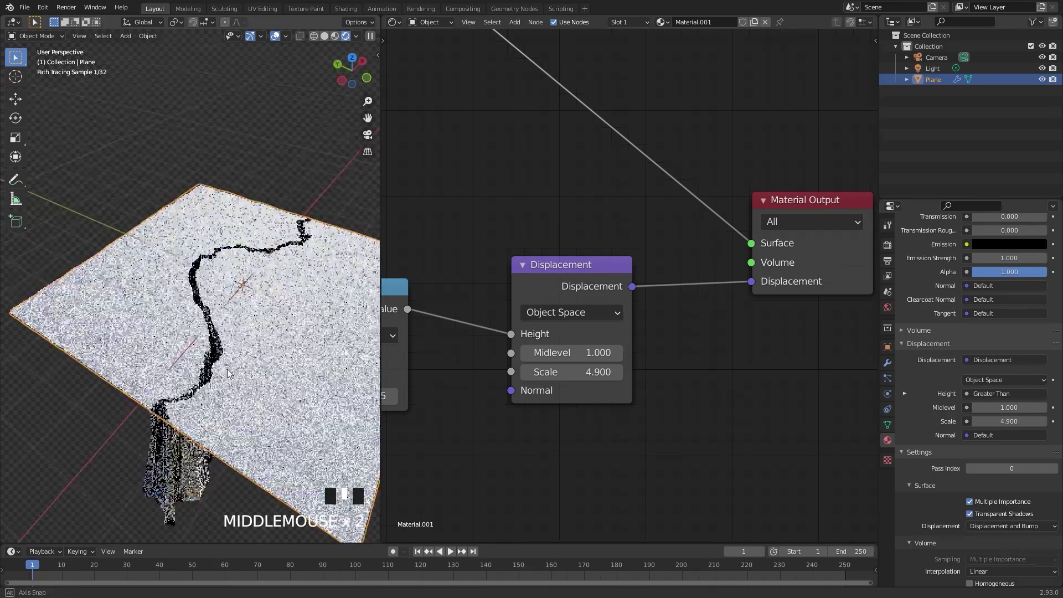
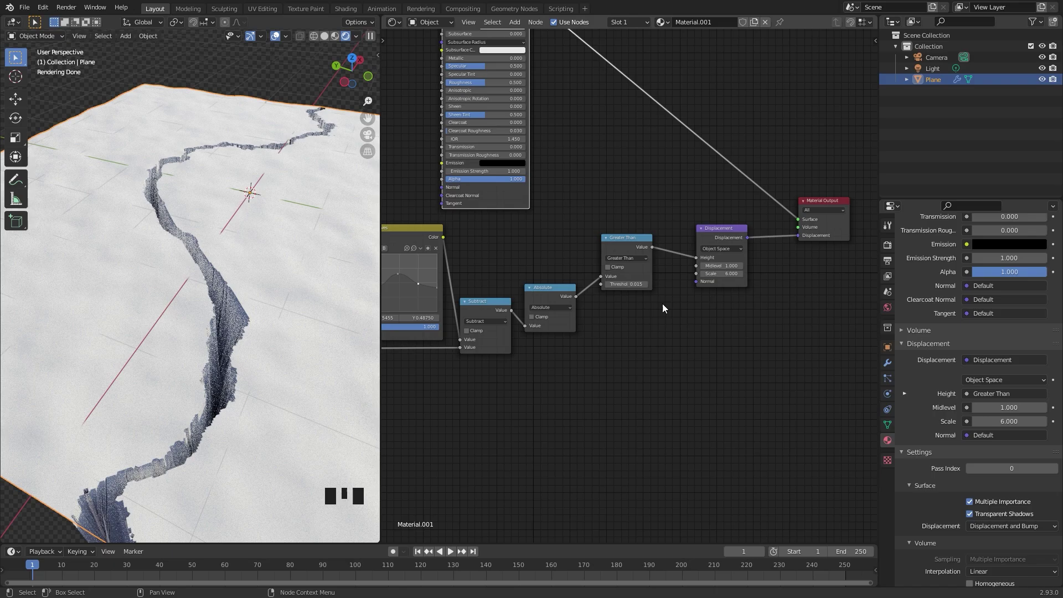
Step: Duplicate Greater Than into a Multiply node fed by Absolute, value 8.0, and preview its gradient
{"action": "scroll", "scroll_direction": "up", "scroll_amount": 3}
{"action": "left_click_drag", "start_coordinate": [612, 349], "coordinate": [561, 139]}
{"action": "left_click", "coordinate": [561, 140]}
{"action": "key", "text": "shift+d"}
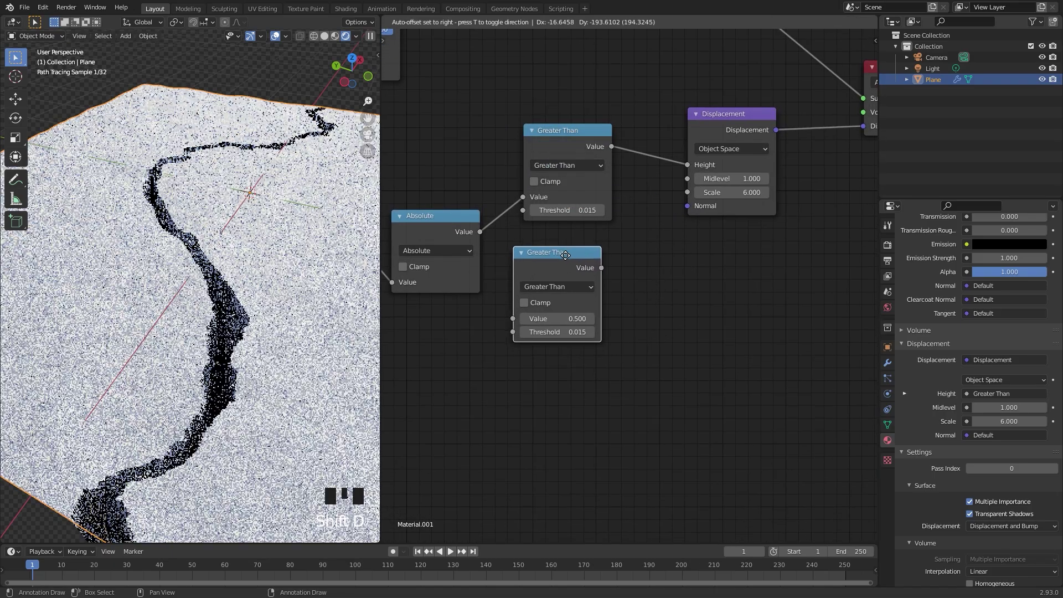
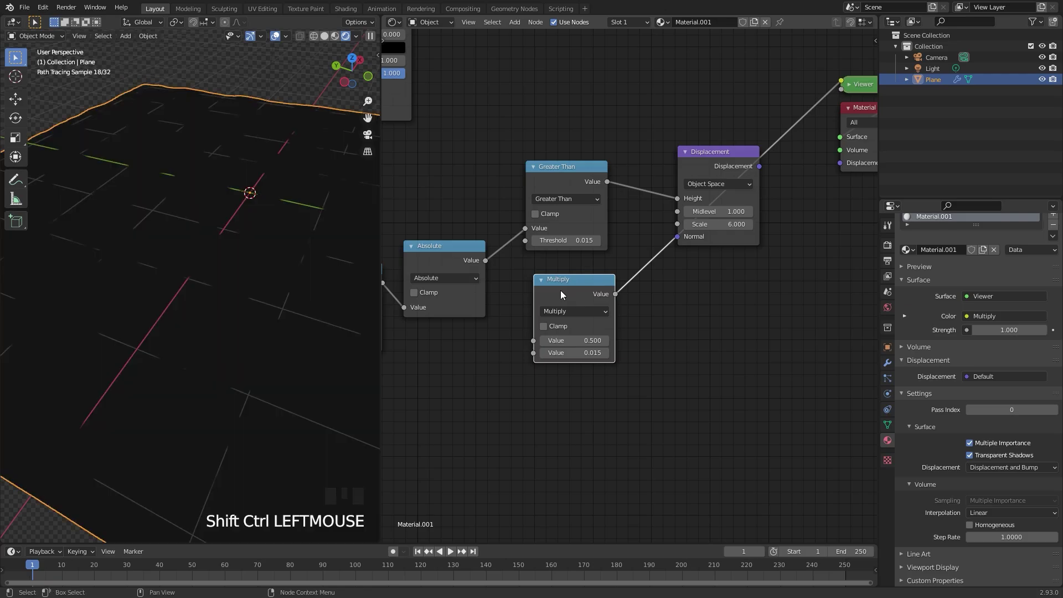
{"action": "left_click", "coordinate": [484, 265]}
{"action": "scroll", "scroll_direction": "up", "scroll_amount": 3}
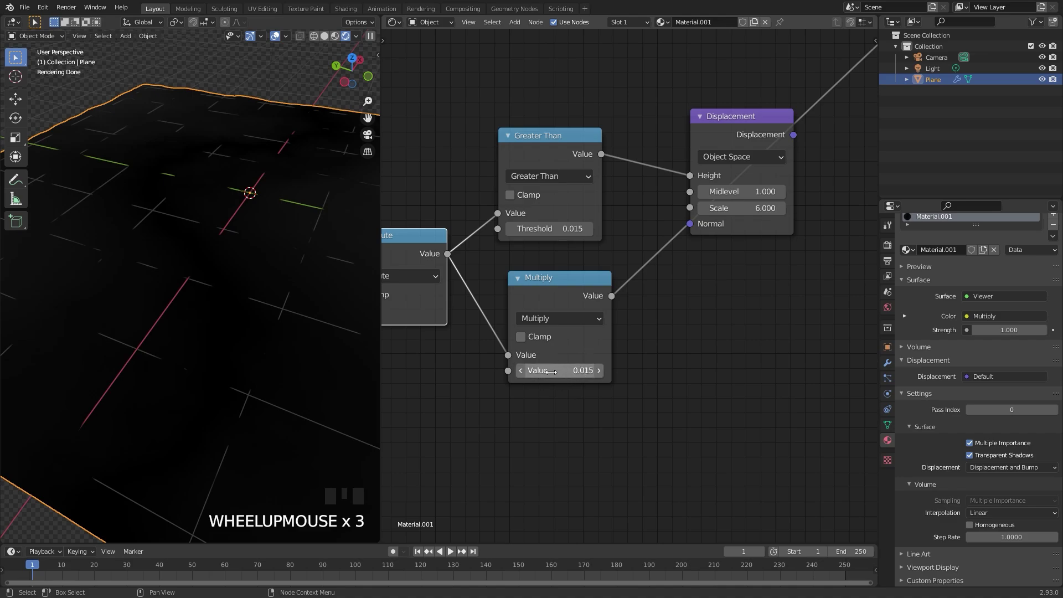
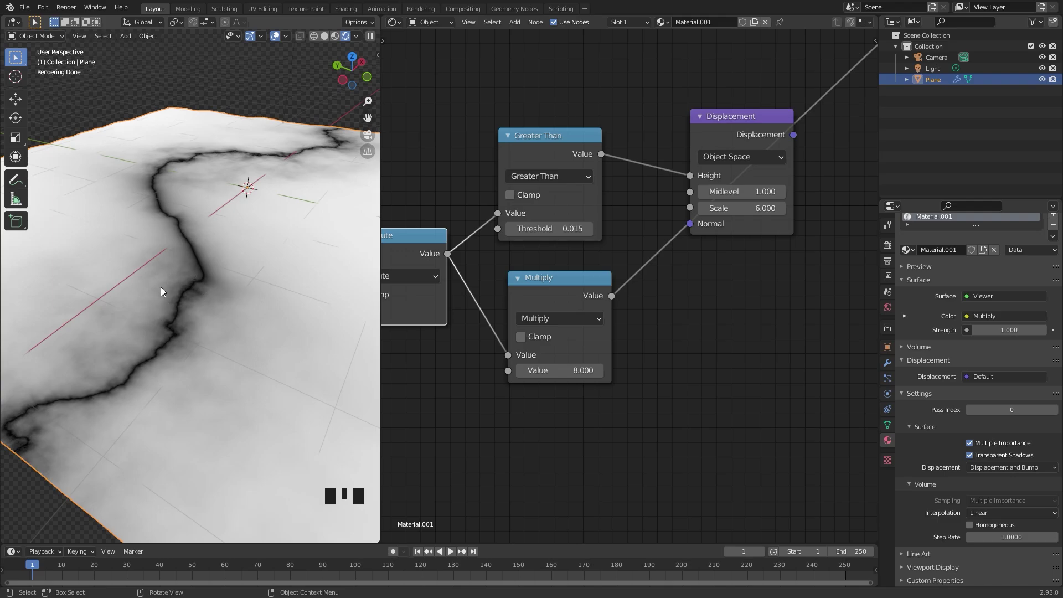
Step: Add a Subtract node taking Greater Than minus the Multiply gradient and preview it on the plane
{"action": "left_click_drag", "start_coordinate": [583, 285], "coordinate": [179, 221]}
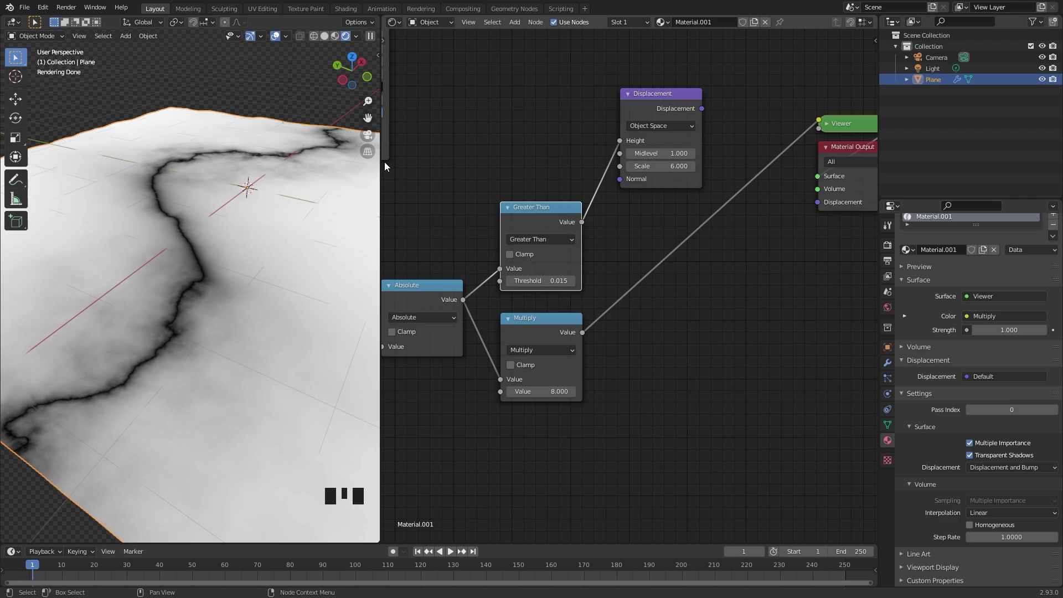
{"action": "left_click", "coordinate": [538, 218]}
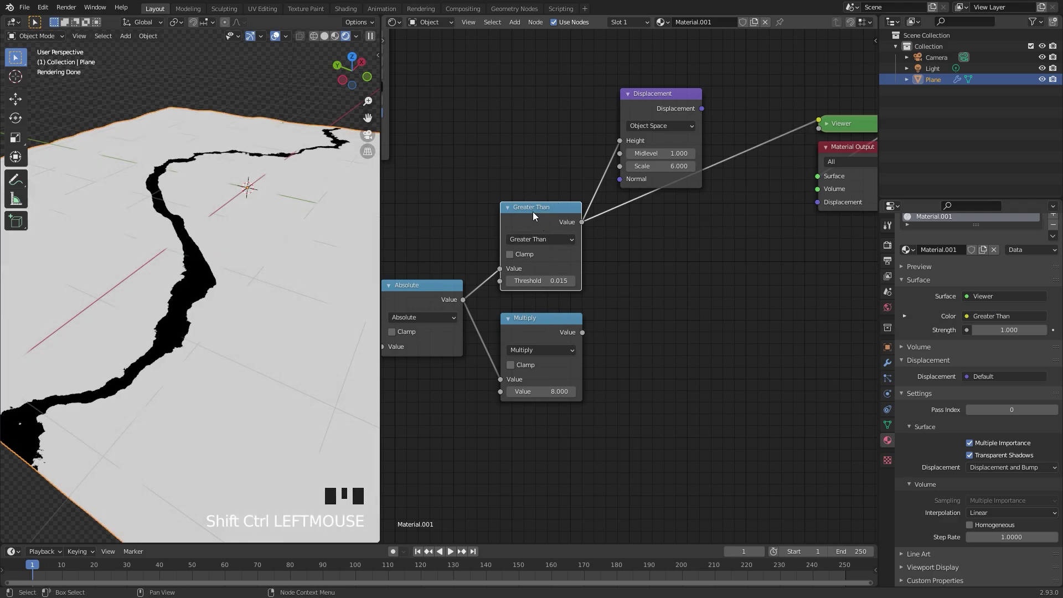
{"action": "key", "text": "shift+d"}
{"action": "left_click_drag", "start_coordinate": [661, 290], "coordinate": [586, 227]}
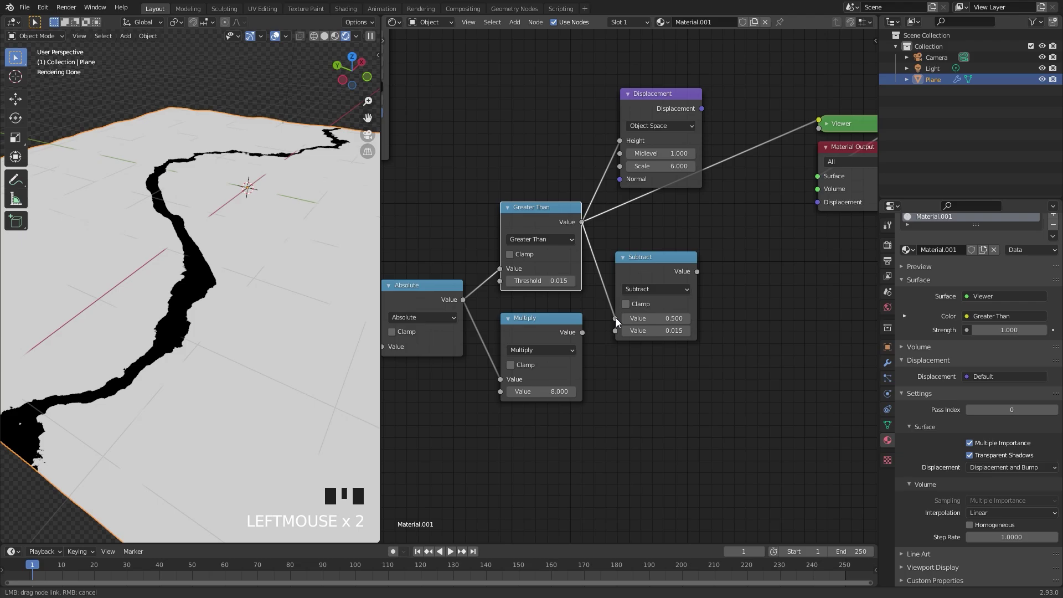
{"action": "left_click_drag", "start_coordinate": [588, 338], "coordinate": [654, 271]}
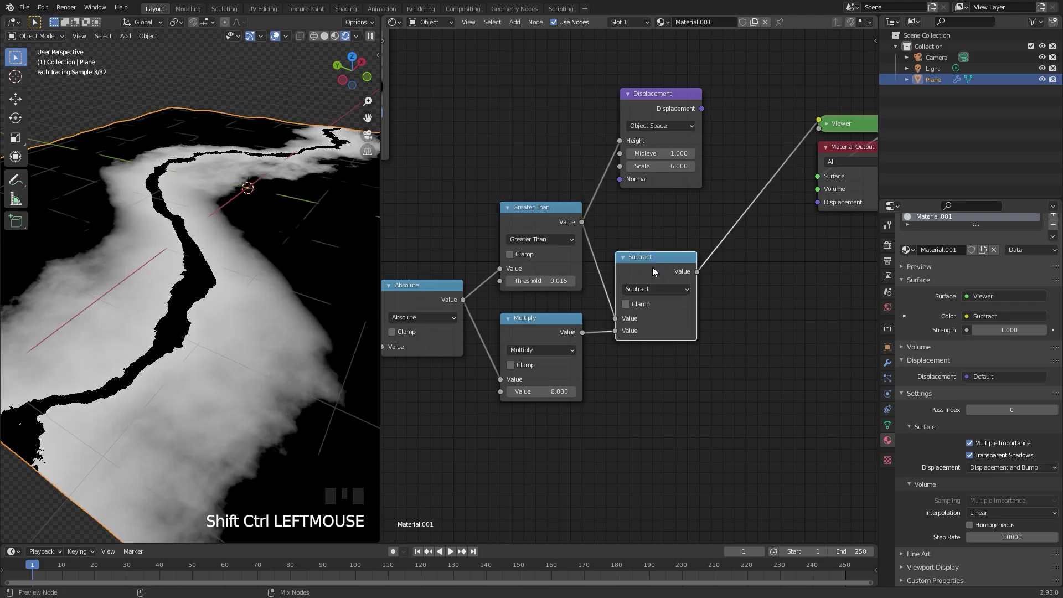
Step: Raise the Multiply value to 8.6 to widen the soft gradient around the crack
{"action": "scroll", "scroll_direction": "down", "scroll_amount": 3}
{"action": "left_click_drag", "start_coordinate": [181, 260], "coordinate": [563, 434]}
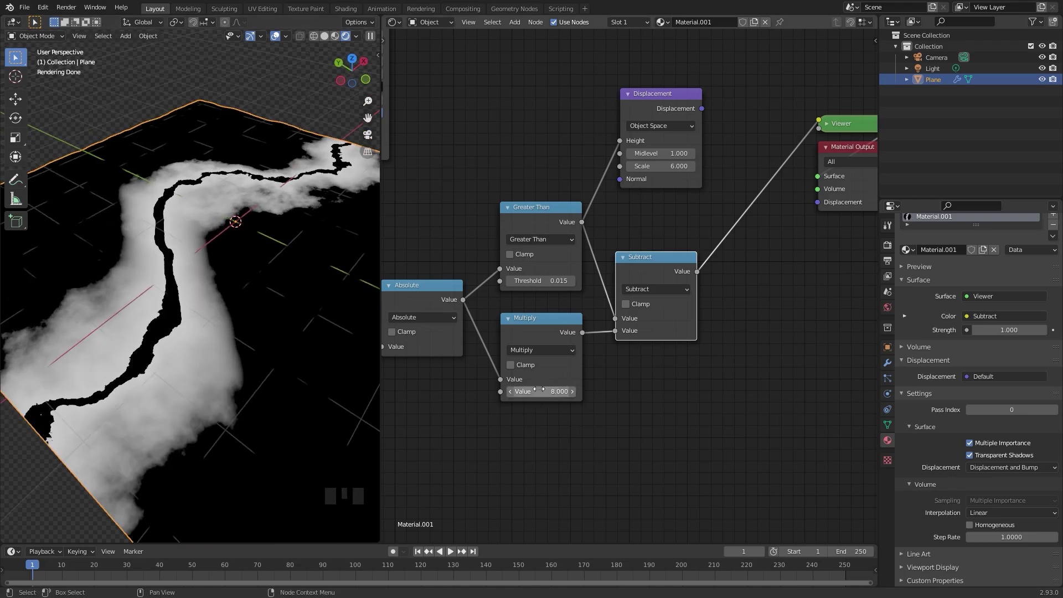
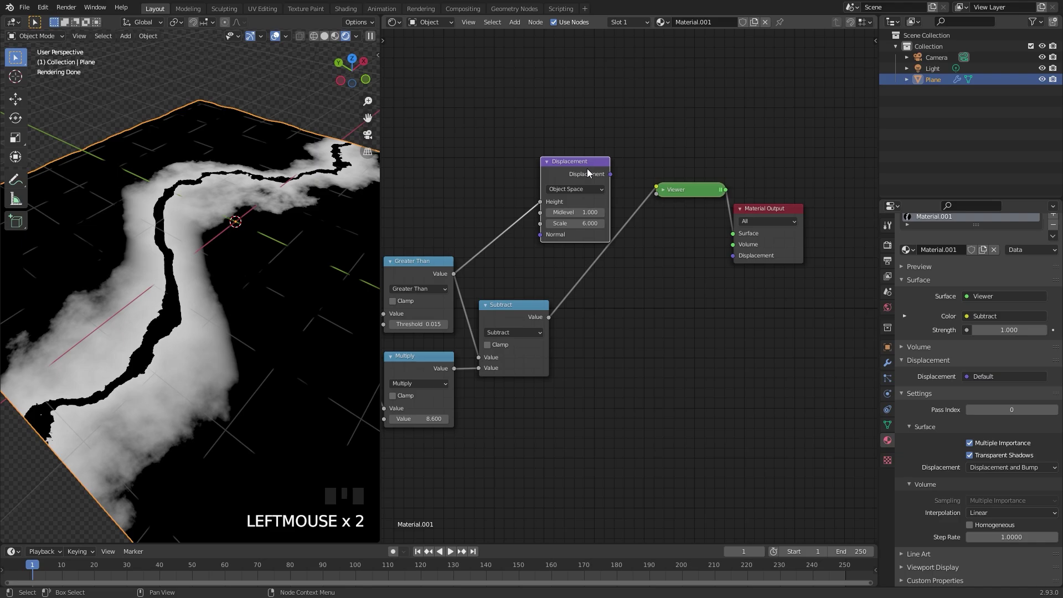
Step: Add a second Displacement node from the Subtract result at Midlevel 0, Scale 0.045, and orbit the shallow groove
{"action": "key", "text": "shift+d"}
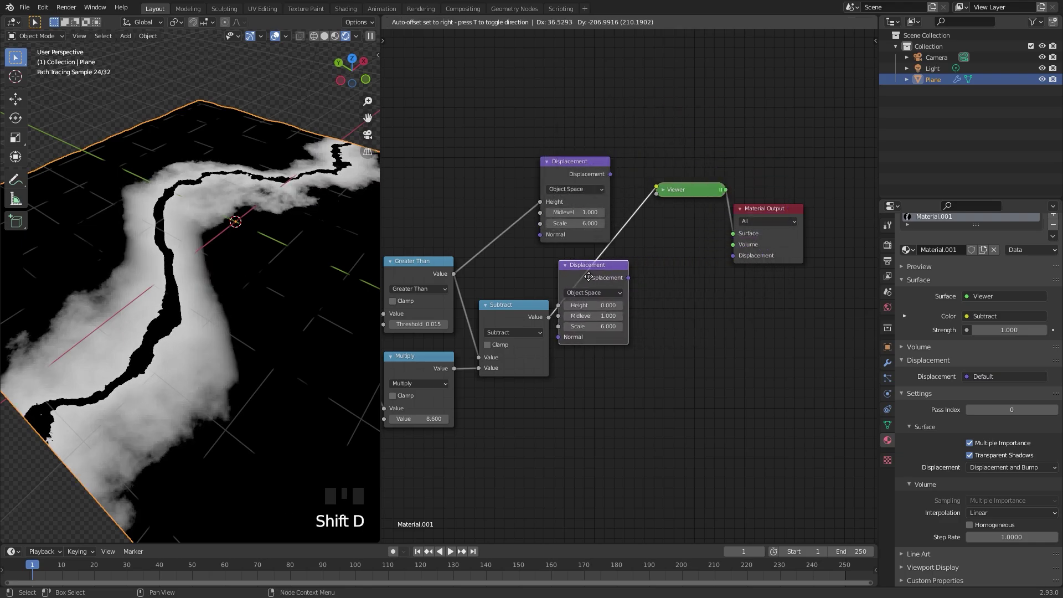
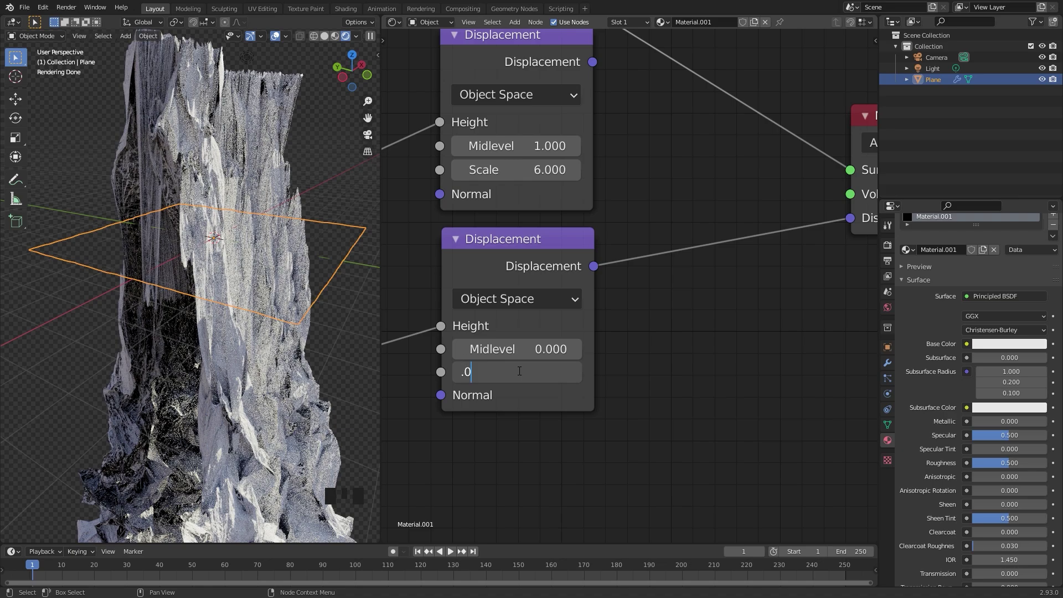
{"action": "left_click_drag", "start_coordinate": [258, 314], "coordinate": [267, 306]}
{"action": "scroll", "scroll_direction": "down", "scroll_amount": 3}
{"action": "left_click_drag", "start_coordinate": [152, 272], "coordinate": [244, 253]}
{"action": "scroll", "scroll_direction": "up", "scroll_amount": 3}
{"action": "left_click_drag", "start_coordinate": [242, 255], "coordinate": [653, 291]}
{"action": "scroll", "scroll_direction": "up", "scroll_amount": 3}
Step: Enable Clamp on the Multiply node and raise the second displacement's Scale to 0.335
{"action": "scroll", "scroll_direction": "down", "scroll_amount": 3}
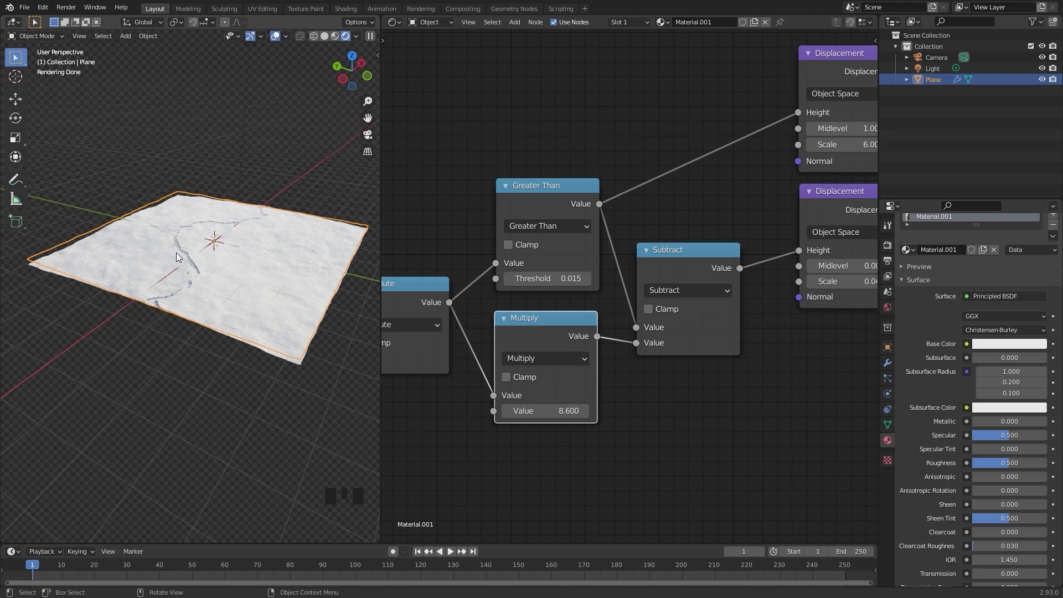
{"action": "left_click", "coordinate": [509, 384]}
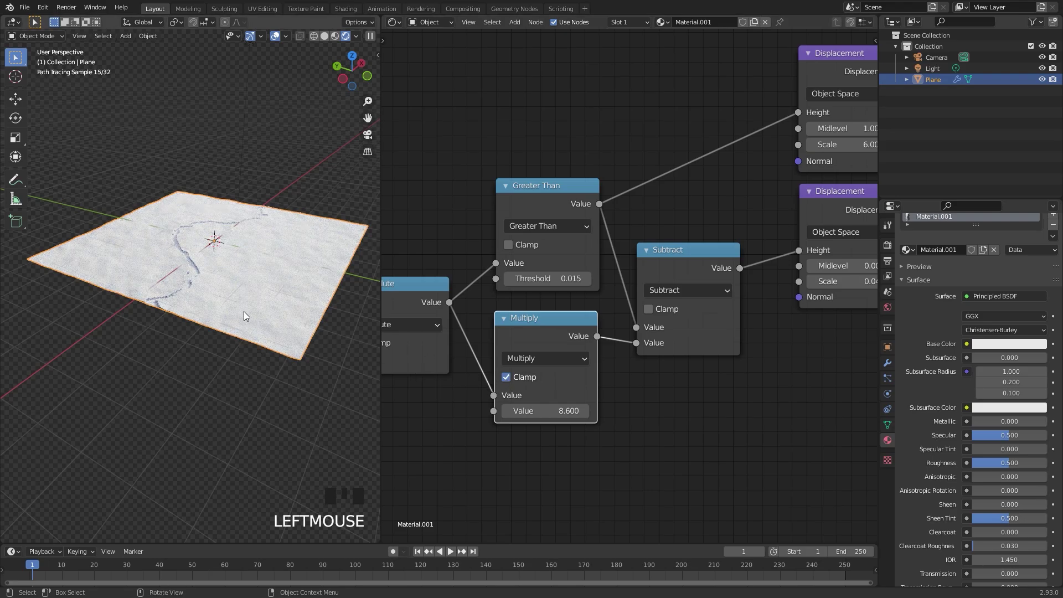
{"action": "scroll", "scroll_direction": "up", "scroll_amount": 3}
{"action": "left_click_drag", "start_coordinate": [250, 315], "coordinate": [302, 263]}
{"action": "scroll", "scroll_direction": "down", "scroll_amount": 3}
{"action": "scroll", "scroll_direction": "up", "scroll_amount": 3}
{"action": "left_click_drag", "start_coordinate": [555, 276], "coordinate": [588, 332]}
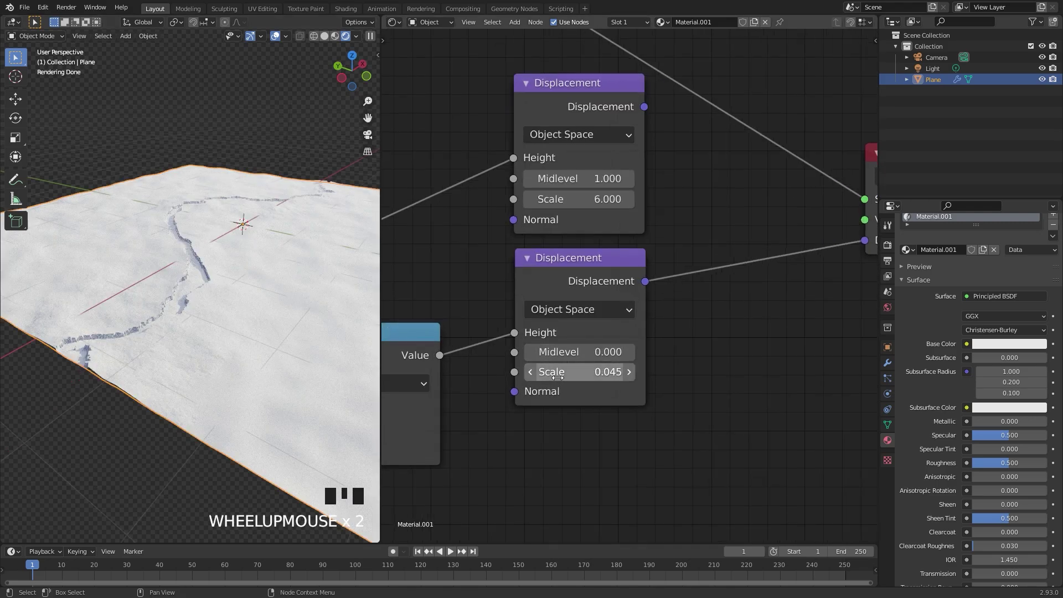